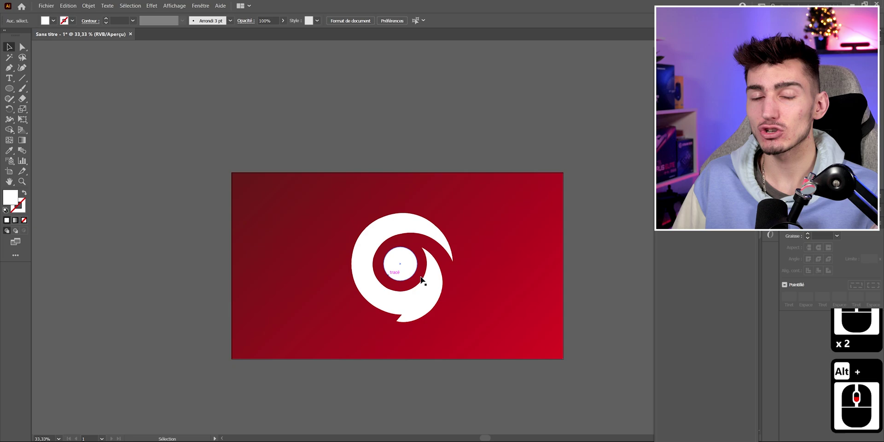
Save the swirl-logo artwork to the Desktop as Logo.ai via Save As
left_click(505, 261)
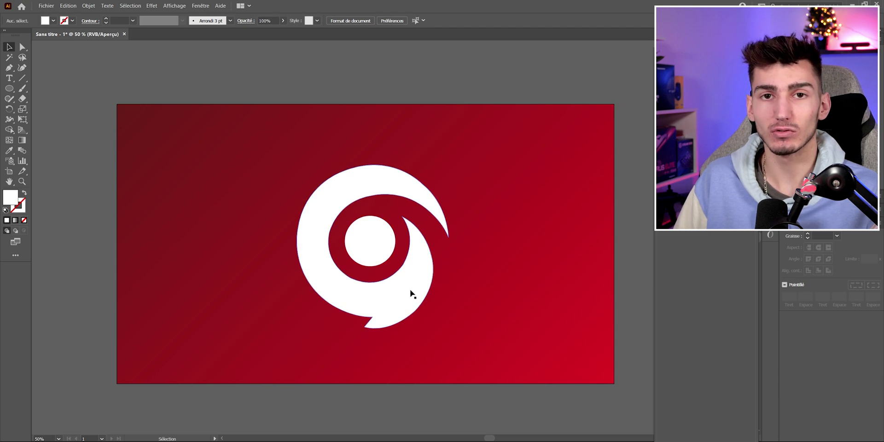
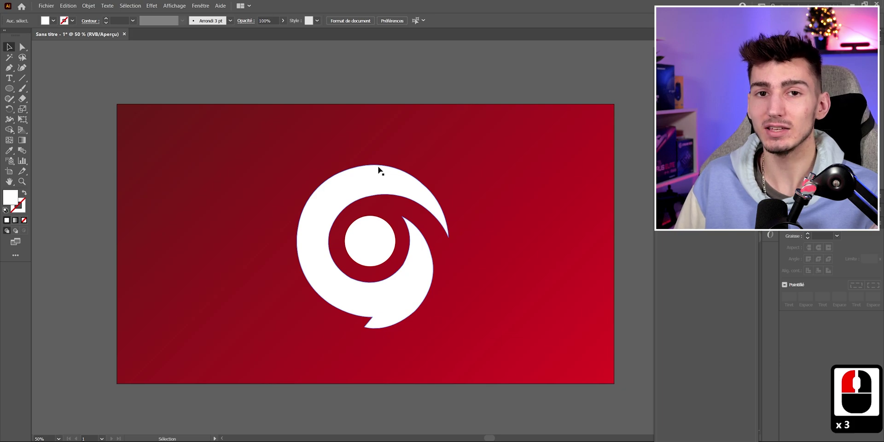
left_click(50, 2)
left_click(74, 85)
type("l")
key("BackSpace")
key("Caps_Lock")
type("ogo")
key("Return")
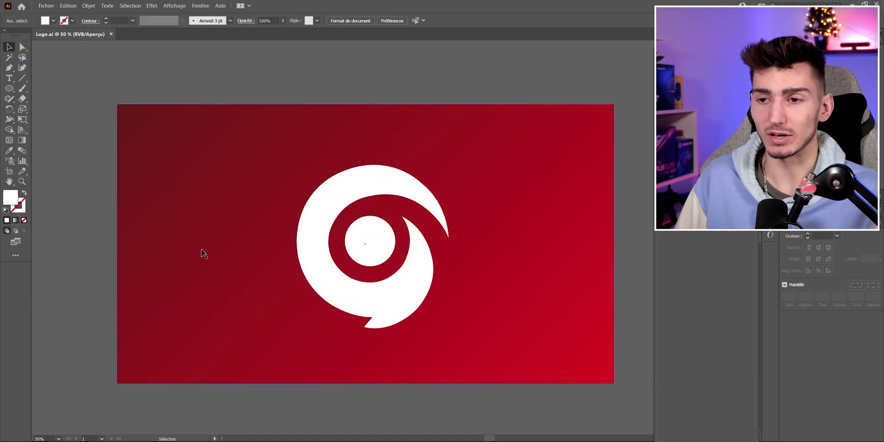
Create Composition 1 at 1920×1080, 60 fps, 10 seconds and bring up the import window
left_click(409, 246)
left_click(415, 173)
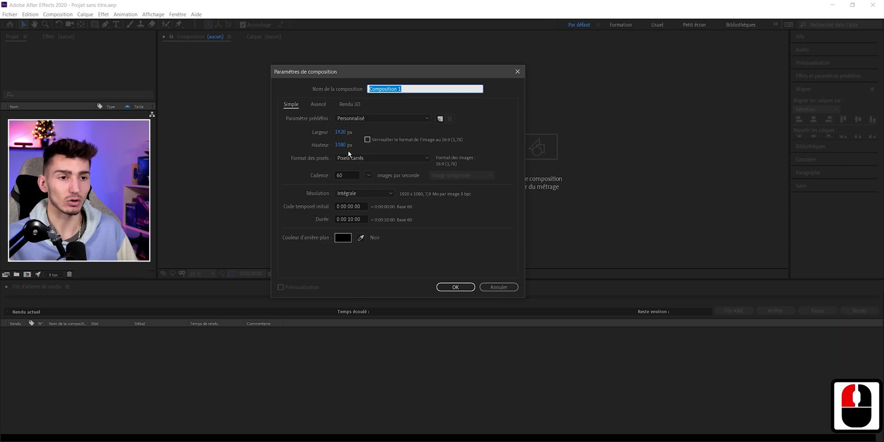
double_click(325, 181)
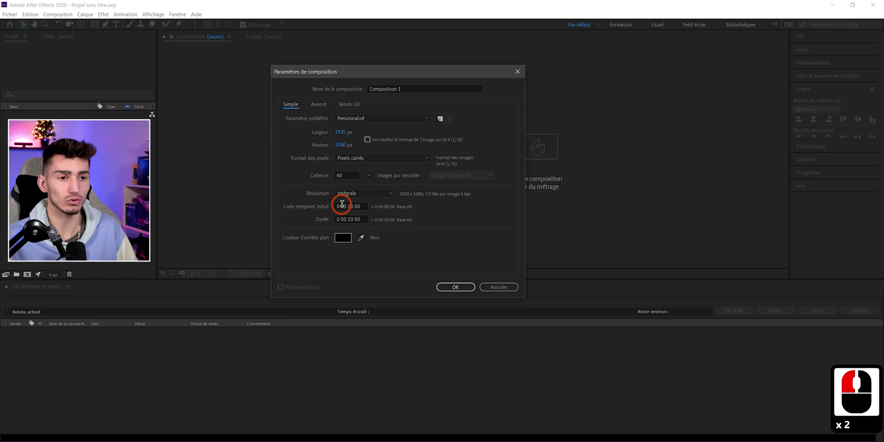
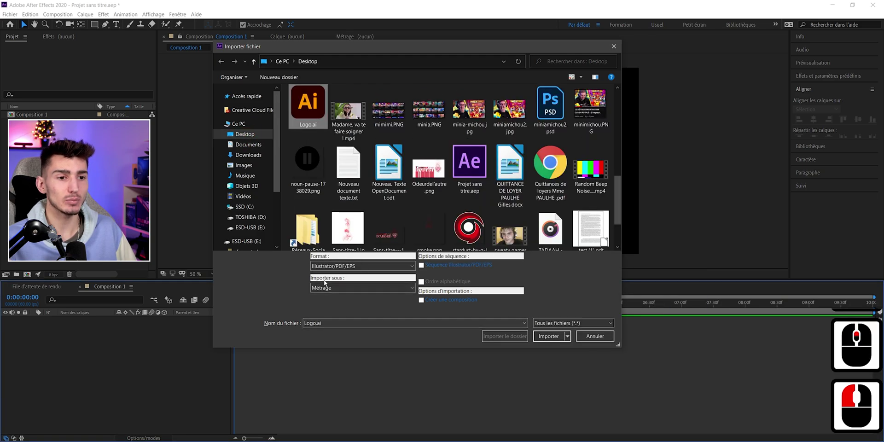
Import Logo.ai from the Desktop as 'Composition - Retain Layer Sizes' and select it
left_click(332, 291)
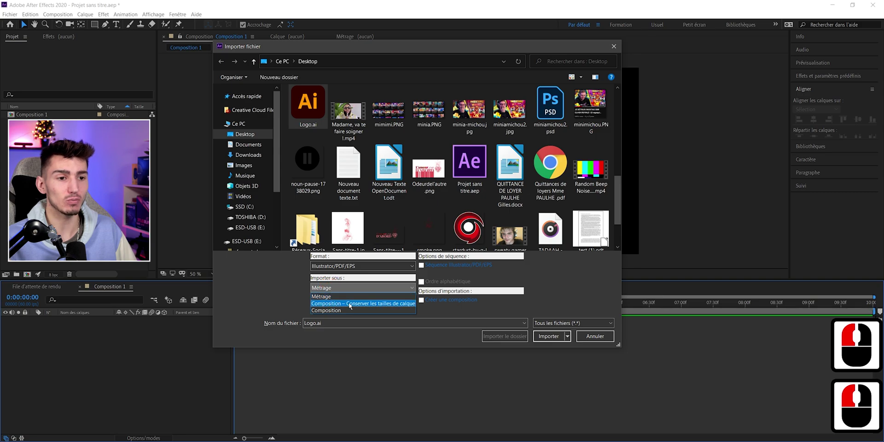
left_click(359, 304)
left_click(548, 341)
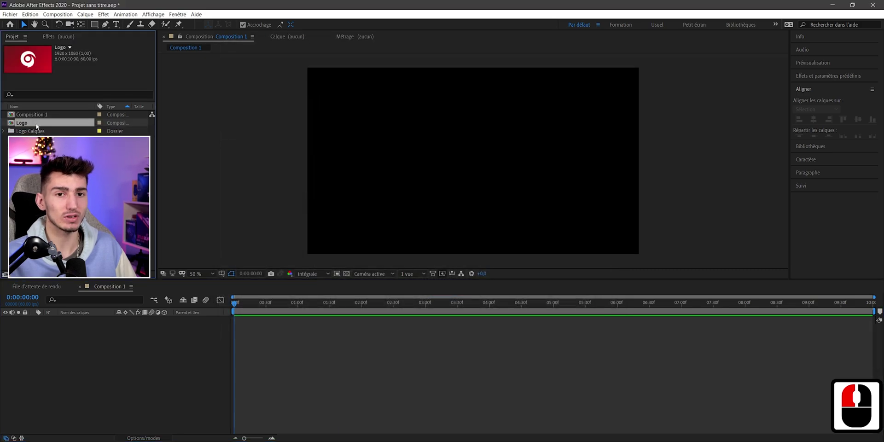
left_click(32, 122)
Inside the Logo comp, create a Logo Silhouettes shape layer from the vector Logo layer
double_click(28, 124)
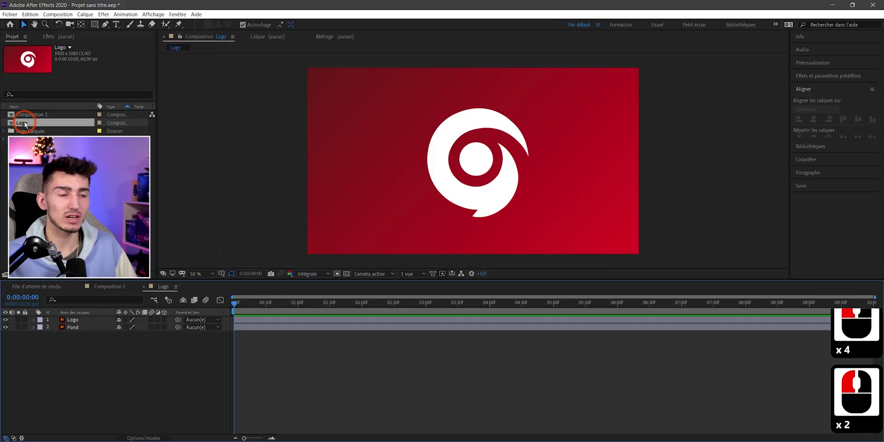
left_click(73, 322)
double_click(9, 321)
double_click(7, 330)
key("alt+Tab")
left_click(79, 323)
left_click(80, 322)
right_click(73, 322)
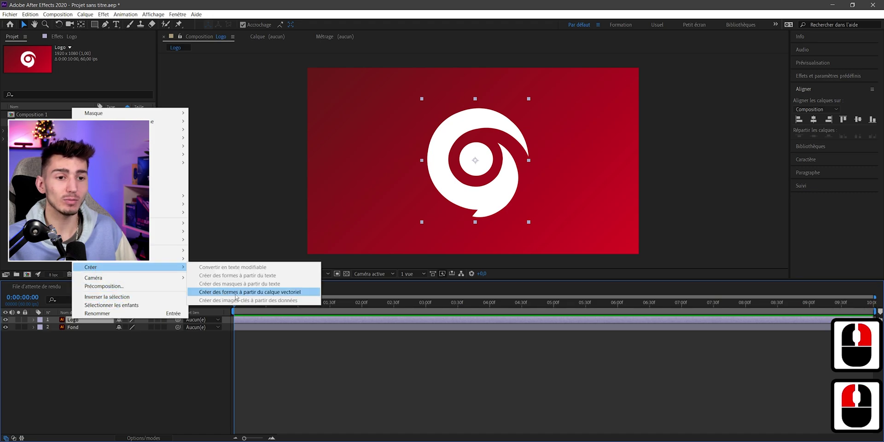
left_click(241, 297)
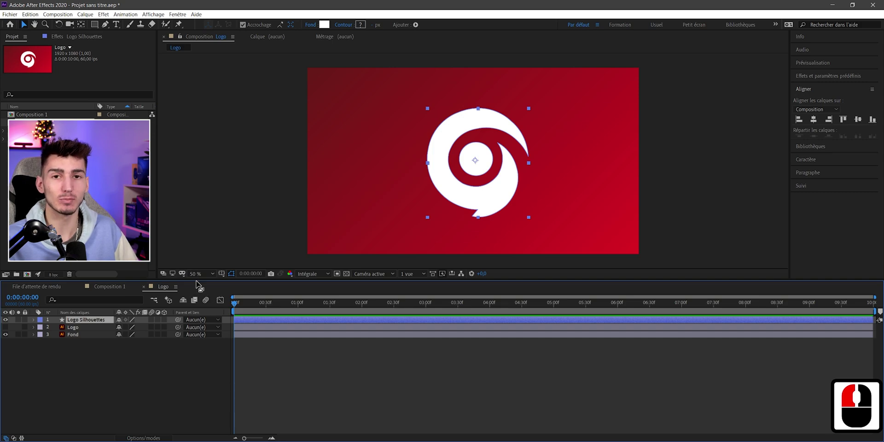
Switch the Logo Silhouettes layer to 3D, checking the layer switch columns
key("Tab")
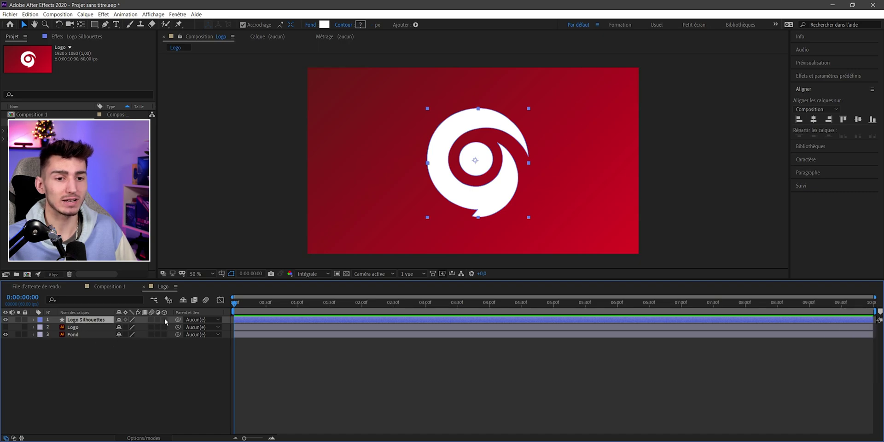
left_click(166, 322)
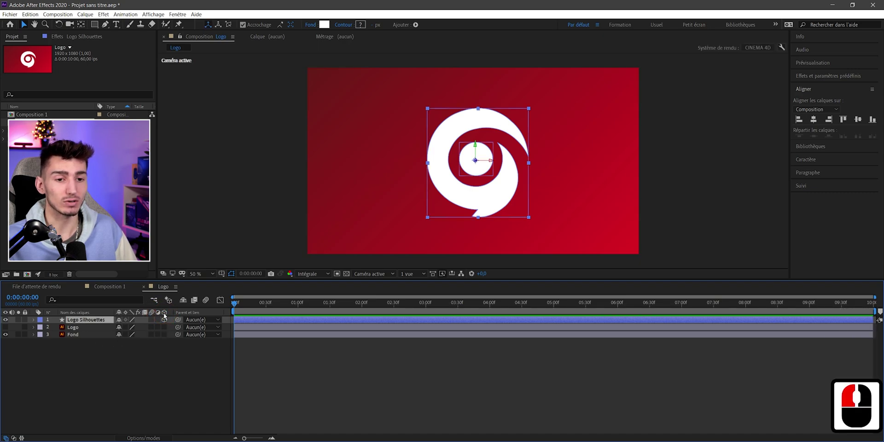
key("F4")
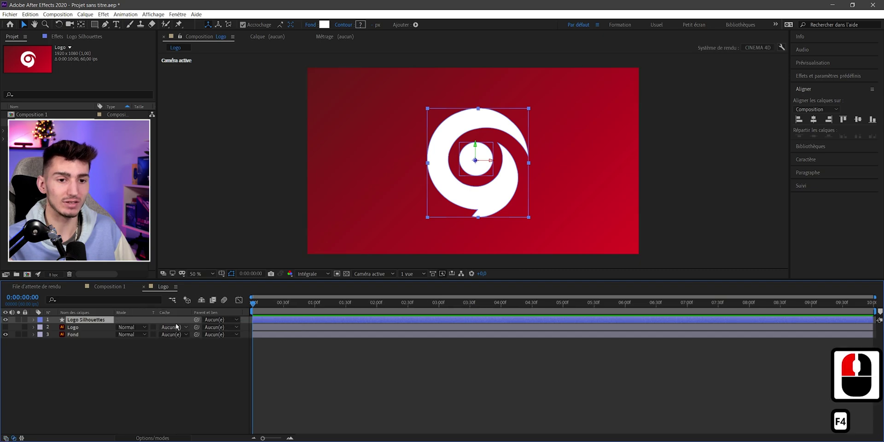
key("F4")
left_click_drag(159, 332, 159, 336)
key("F4")
key("F4")
left_click(160, 336)
key("F4")
key("F4")
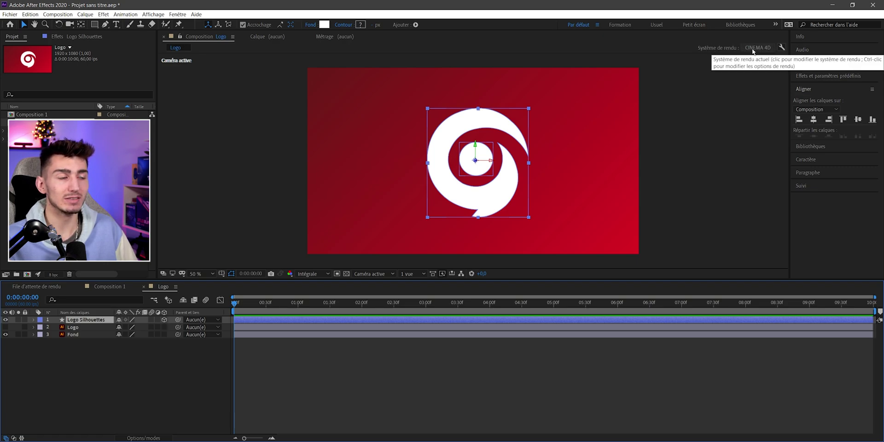
Set the Logo composition's 3D renderer to CINEMA 4D and confirm
left_click(758, 50)
left_click(361, 145)
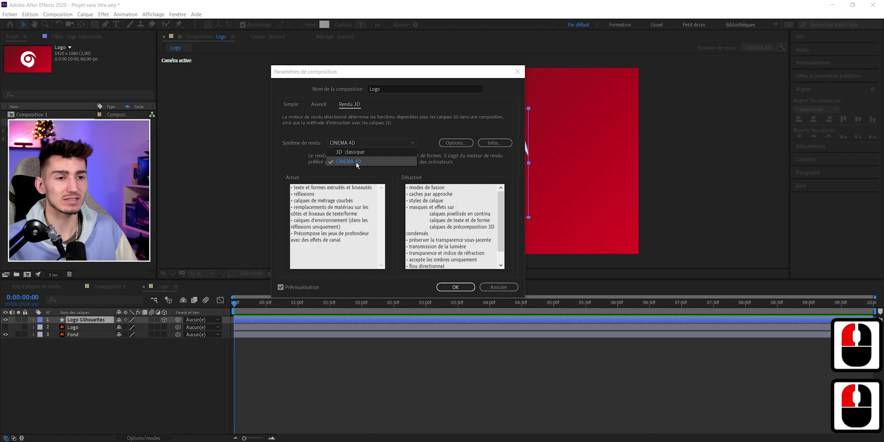
left_click(397, 131)
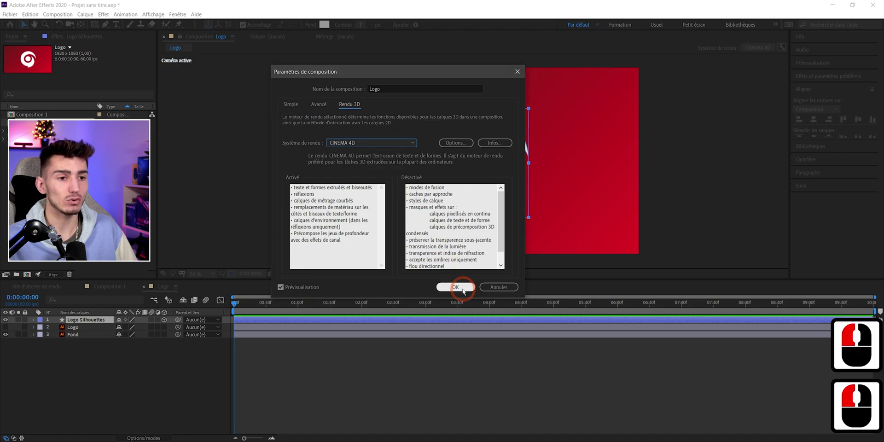
left_click(463, 292)
key("alt+Tab")
Under Geometry Options, set the Logo Silhouettes extrusion depth to 20 and preview it
left_click(36, 323)
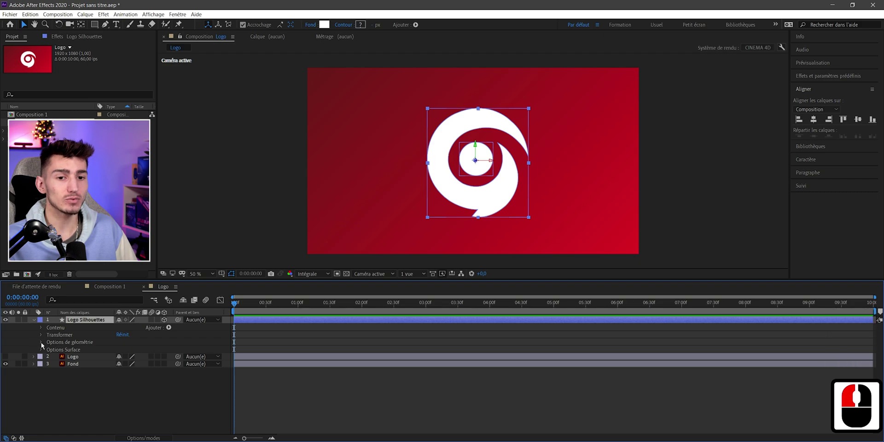
left_click(43, 345)
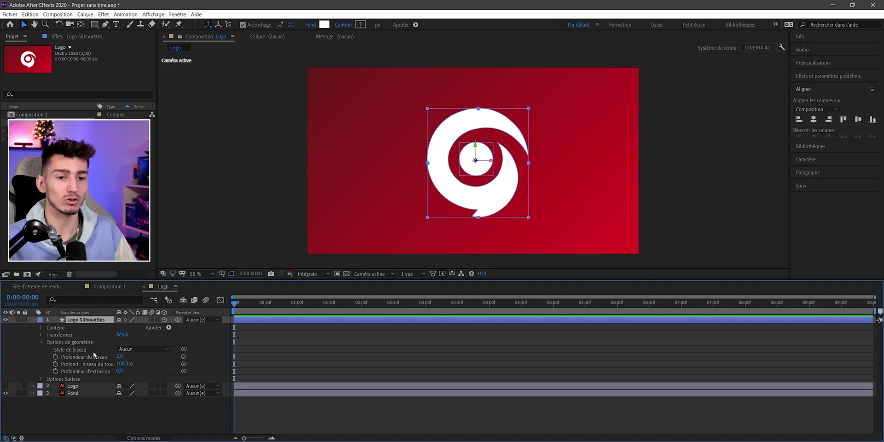
left_click(127, 372)
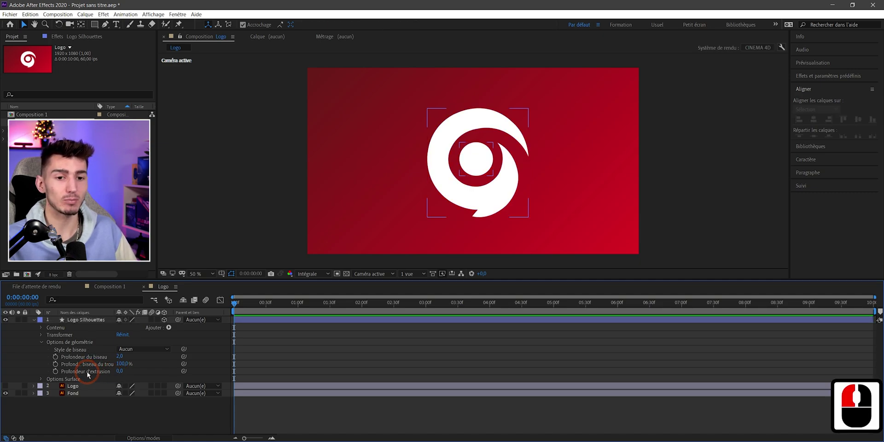
left_click(89, 374)
left_click(144, 377)
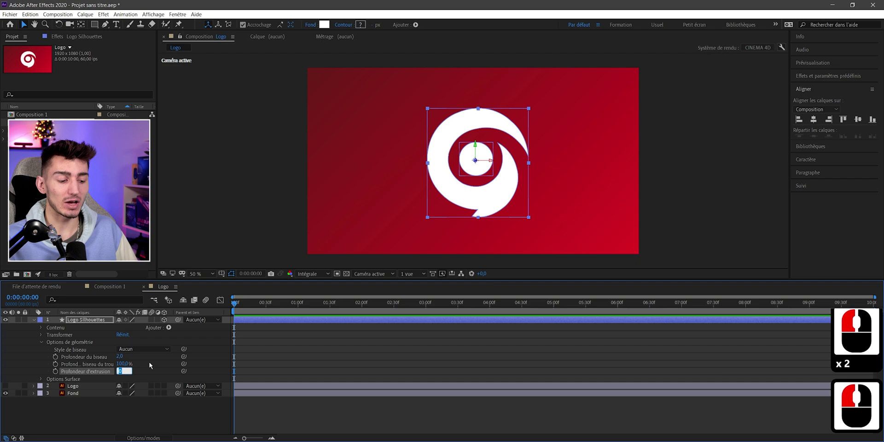
type("20")
key("Return")
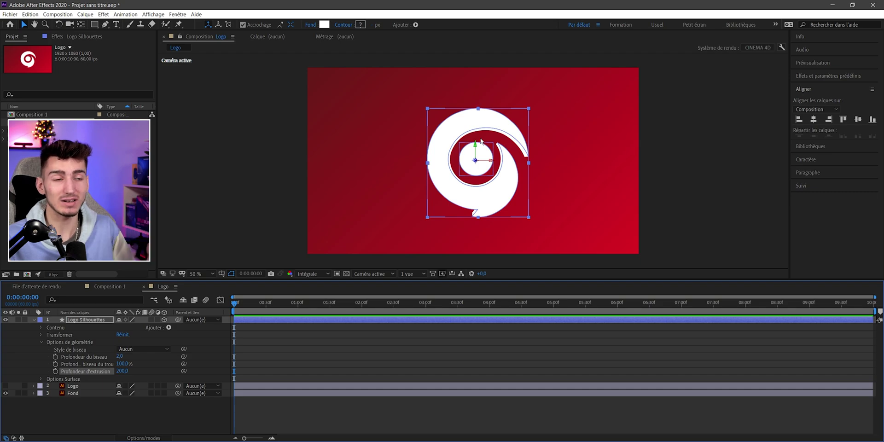
left_click(250, 150)
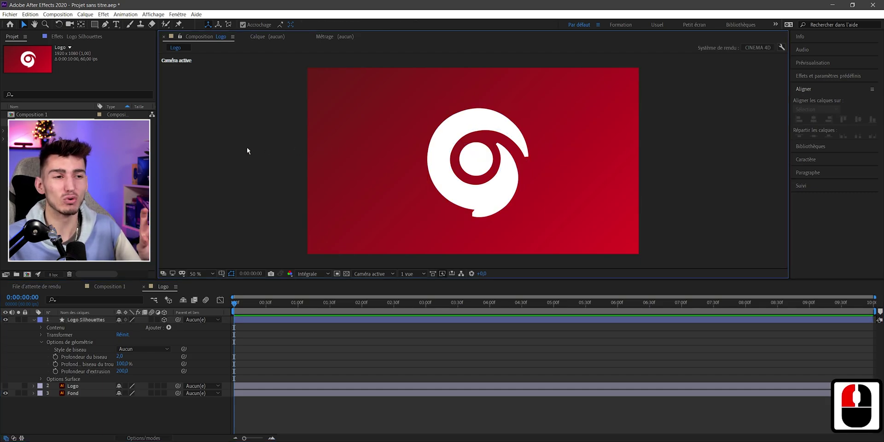
key("ctrl+z")
Check from a top view, raise the extrusion depth to 60 and collapse the layer properties
key("Return")
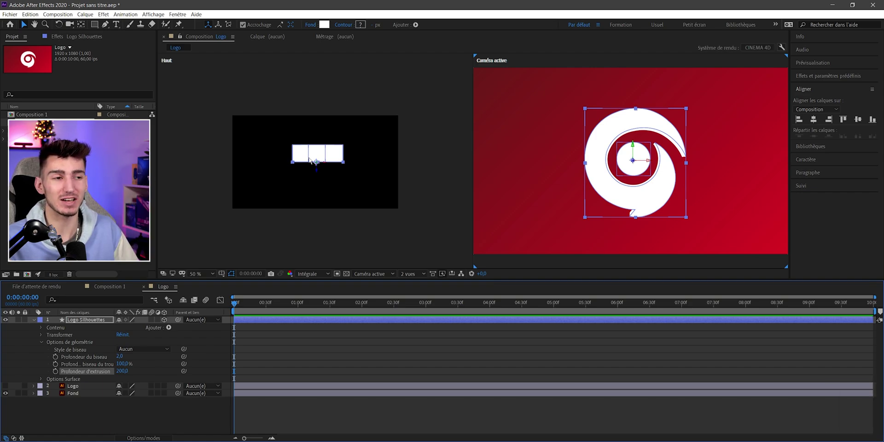
left_click(390, 285)
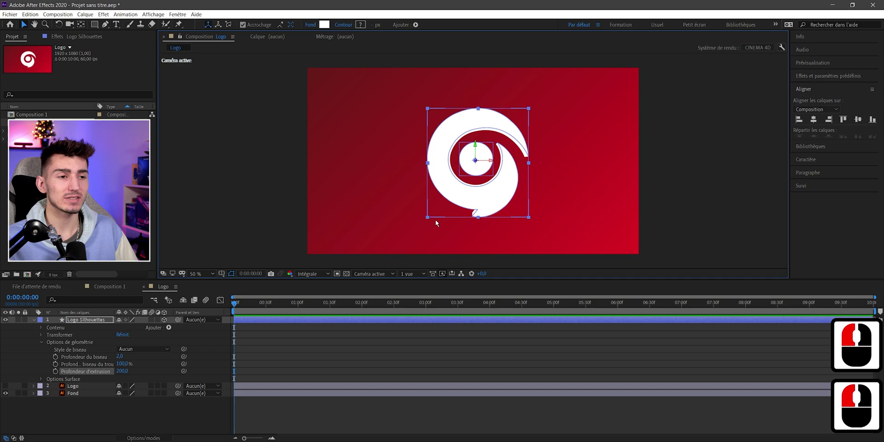
left_click(409, 280)
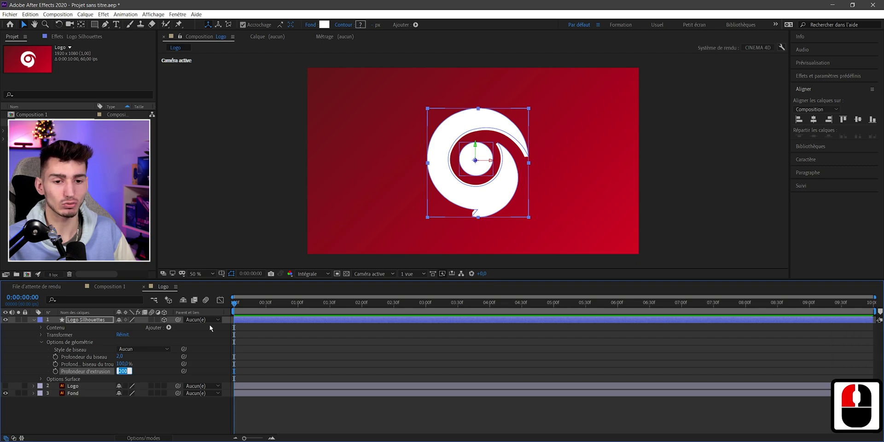
type("60 ↵")
key("Tab")
left_click(100, 415)
left_click(38, 322)
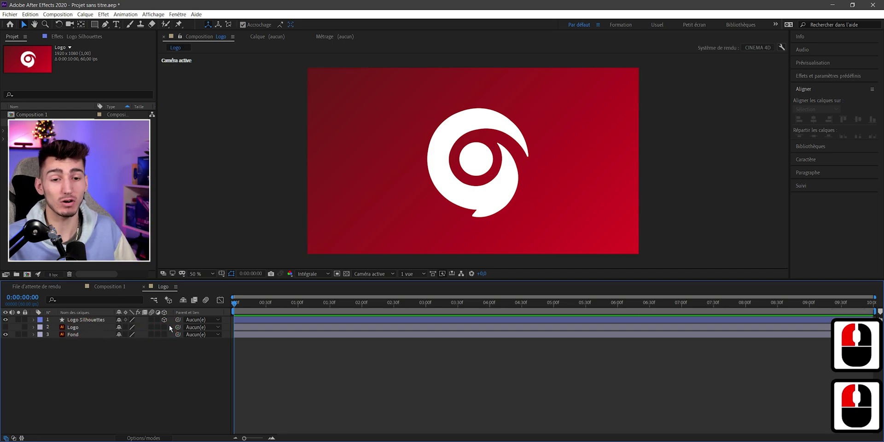
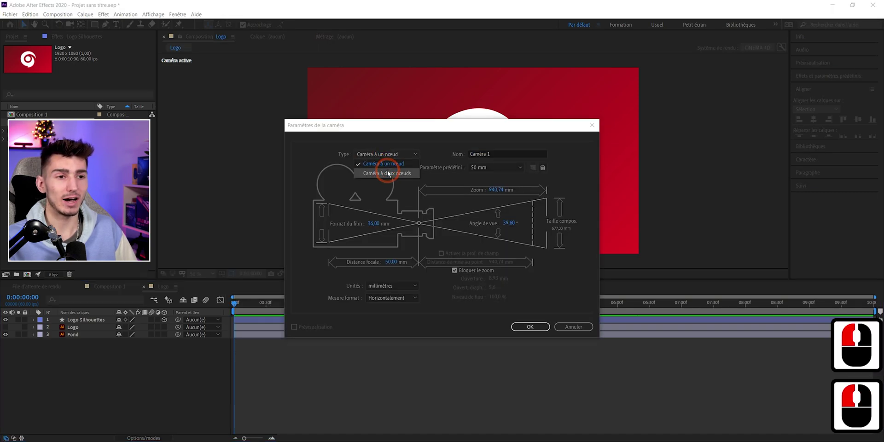
Create Caméra 1 as a two-node 50 mm camera at the top of the layer stack
left_click(390, 173)
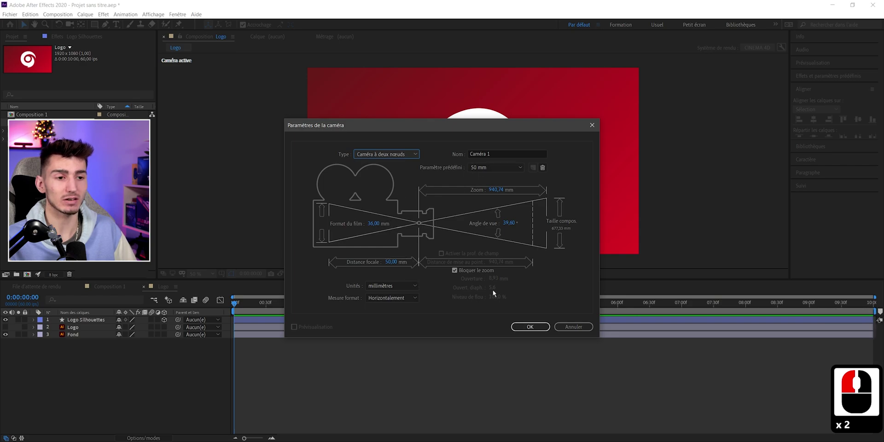
left_click(529, 326)
left_click(218, 312)
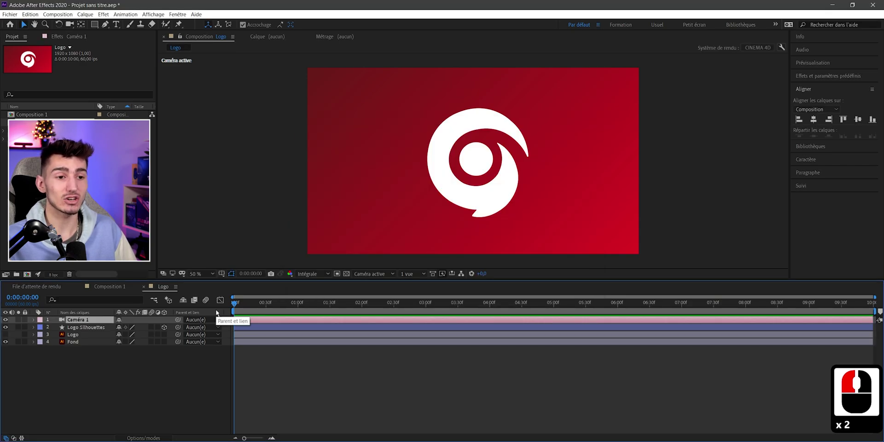
Frame the camera in a Top view, return to 1 View and pick the Orbit Camera tool
left_click(404, 275)
left_click(426, 295)
middle_click(336, 235)
middle_click(336, 235)
middle_click(328, 233)
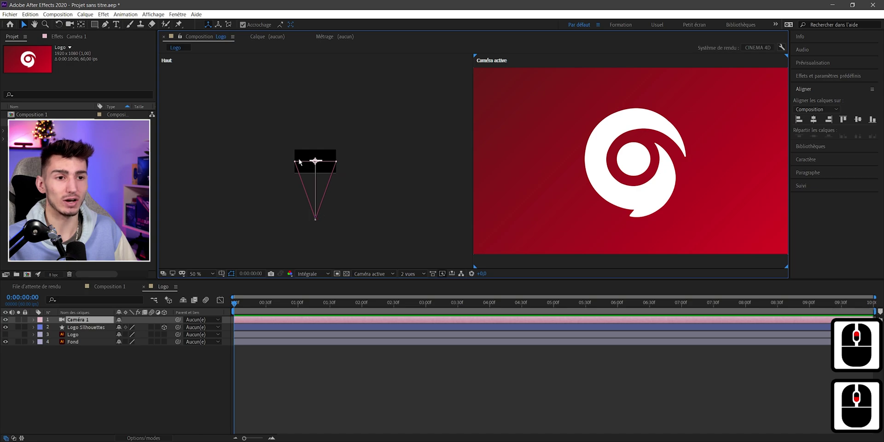
middle_click(320, 224)
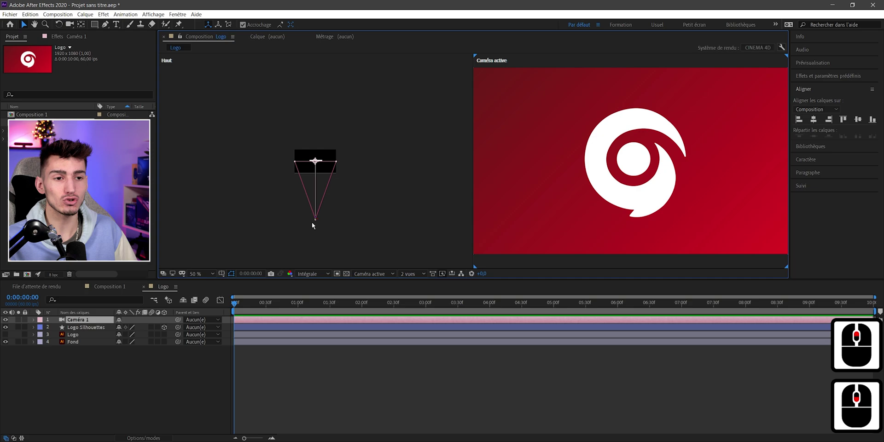
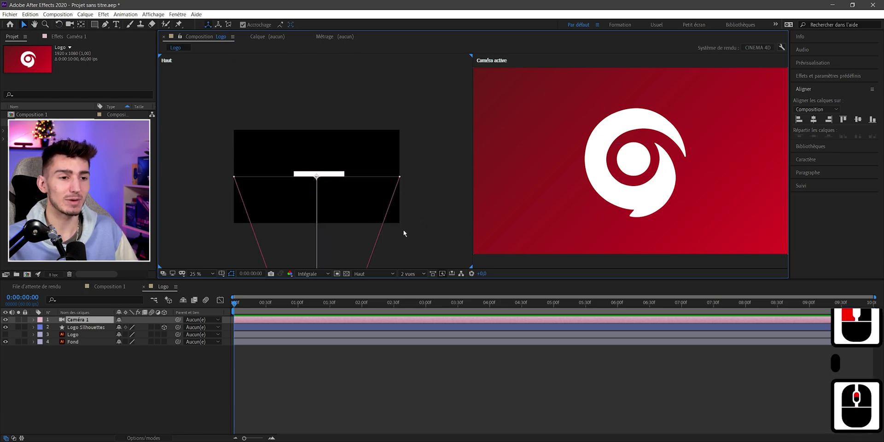
left_click(417, 274)
left_click(422, 288)
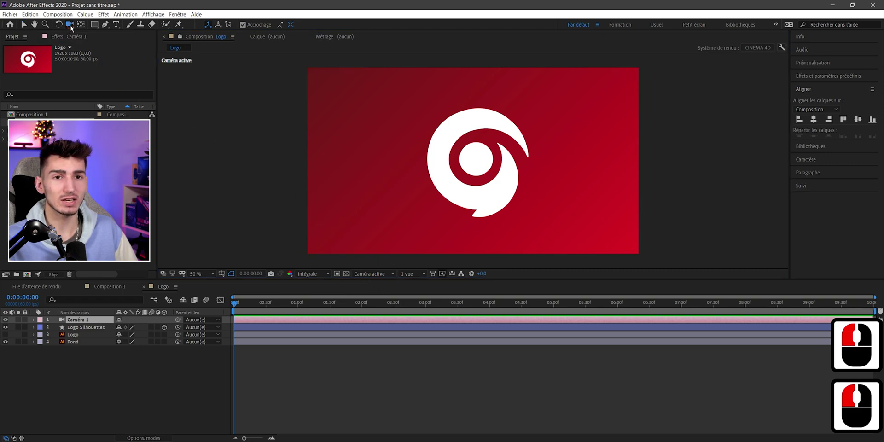
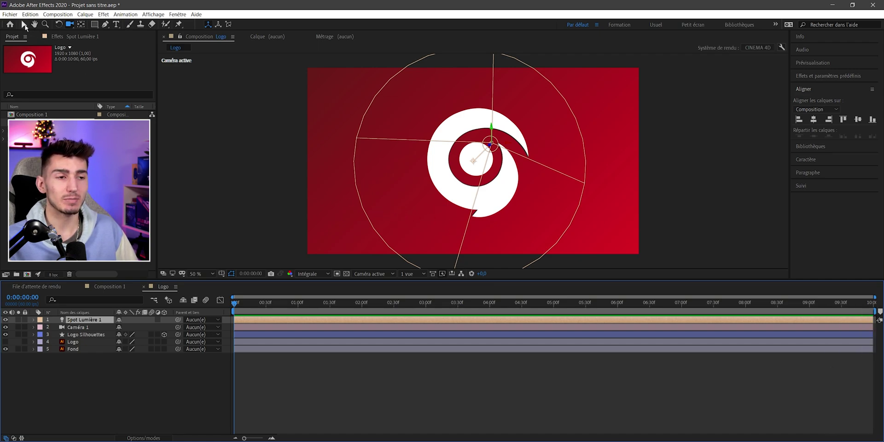
Select Spot Lumière 1 and show Top and camera views side by side around it
left_click(26, 27)
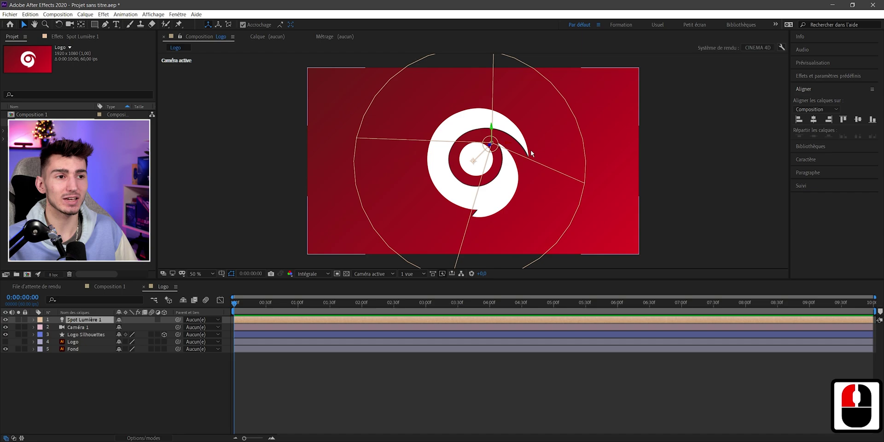
left_click(408, 276)
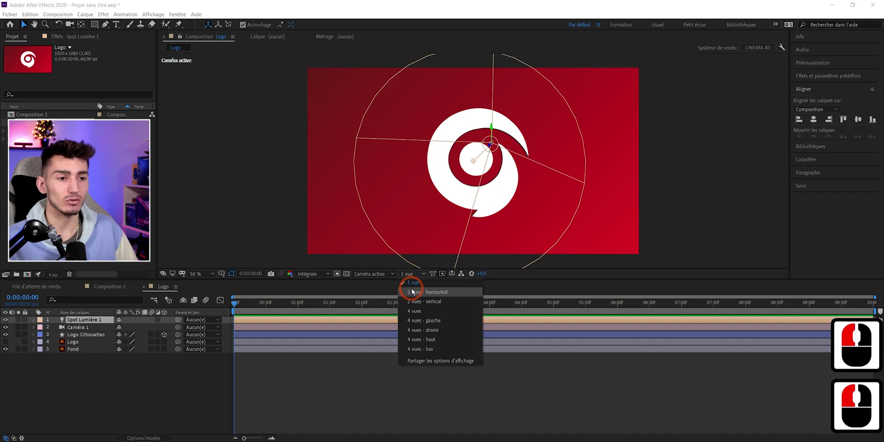
left_click(413, 292)
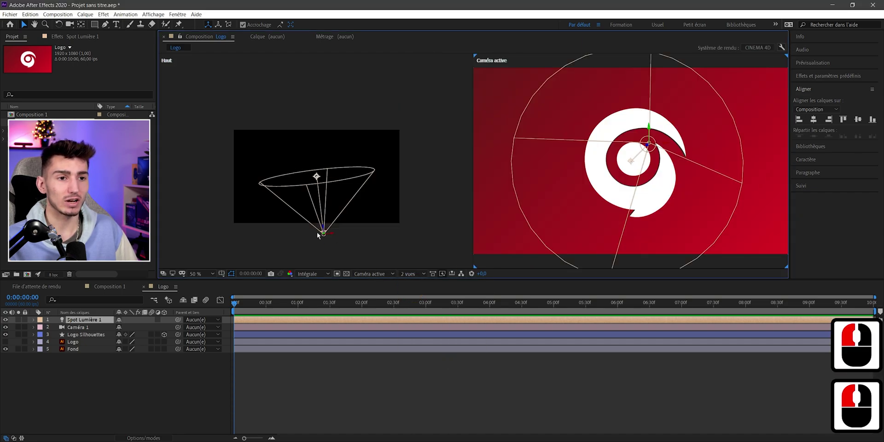
middle_click(320, 234)
middle_click(320, 234)
middle_click(319, 234)
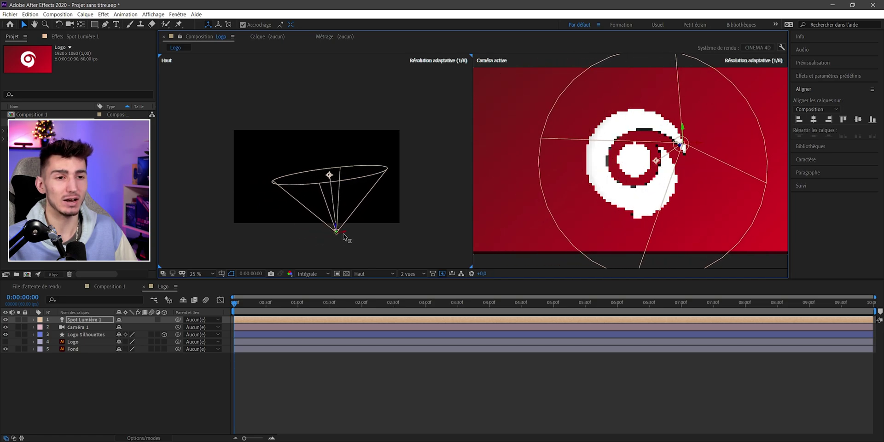
Try moving the spot light in the top view, undoing misplaced moves, and reselect it
left_click(346, 237)
key("ctrl+z")
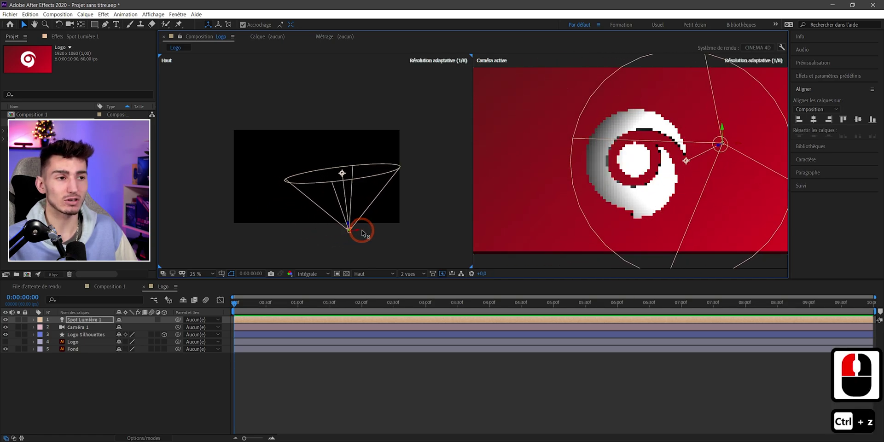
left_click(365, 233)
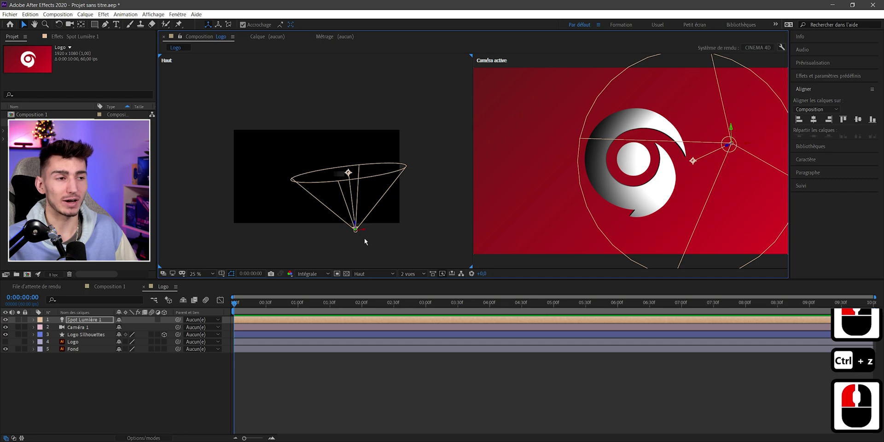
key("ctrl+z")
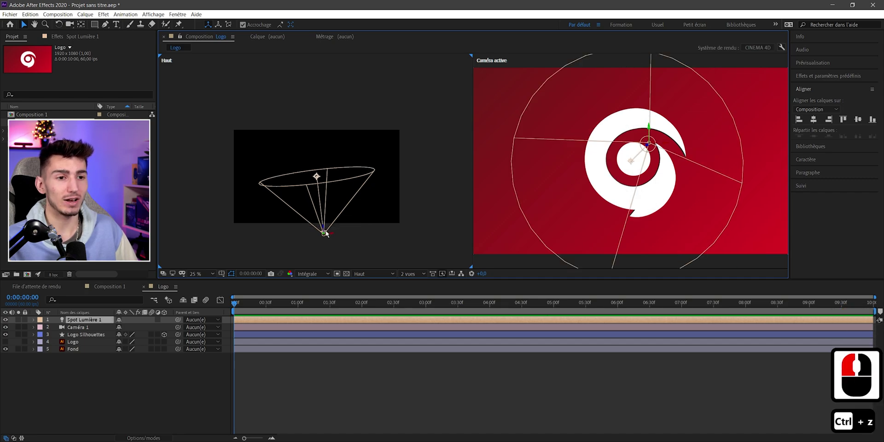
double_click(320, 143)
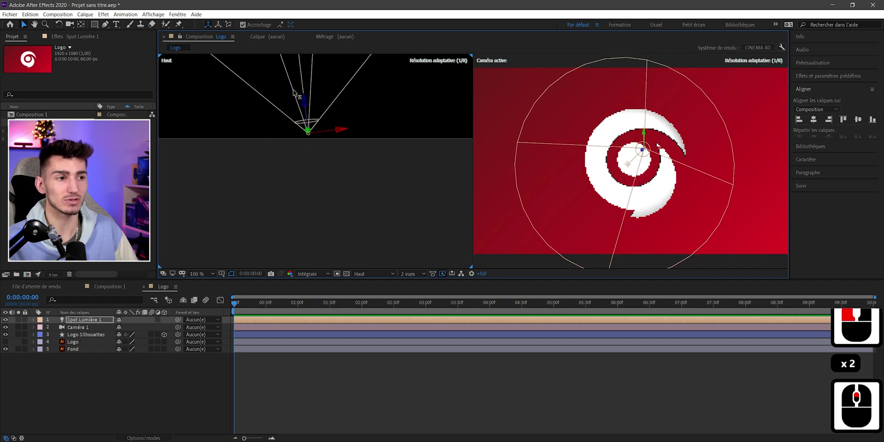
left_click(286, 66)
left_click(320, 123)
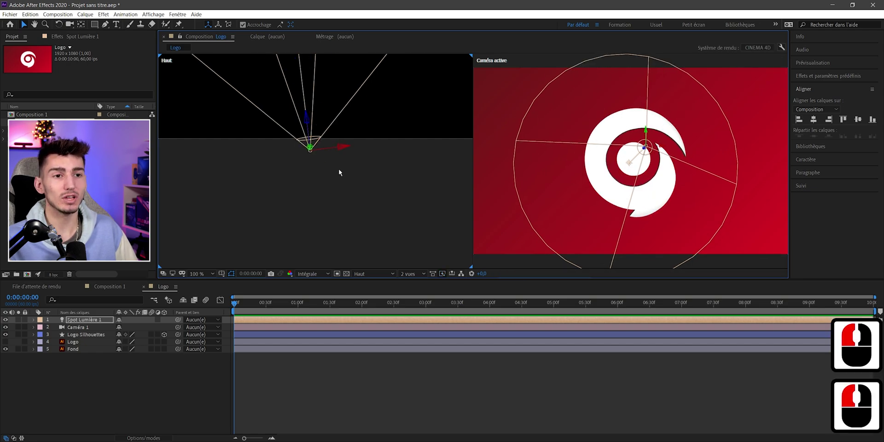
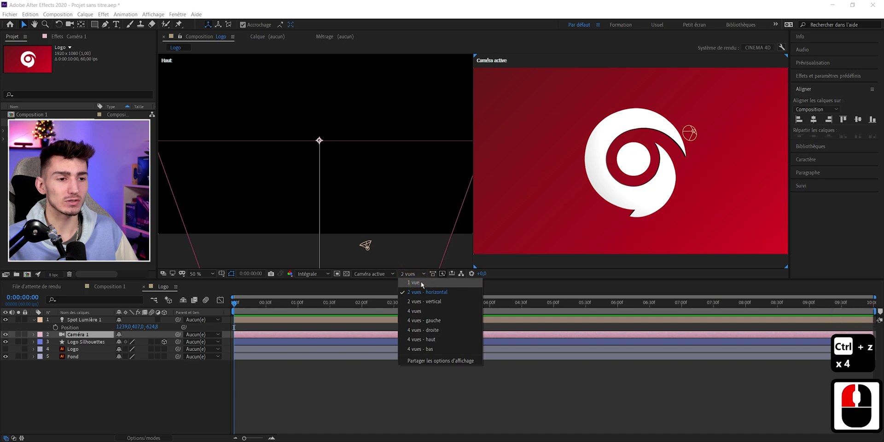
Return to a single active-camera view with Caméra 1 selected after positioning the light
left_click(69, 28)
left_click(71, 27)
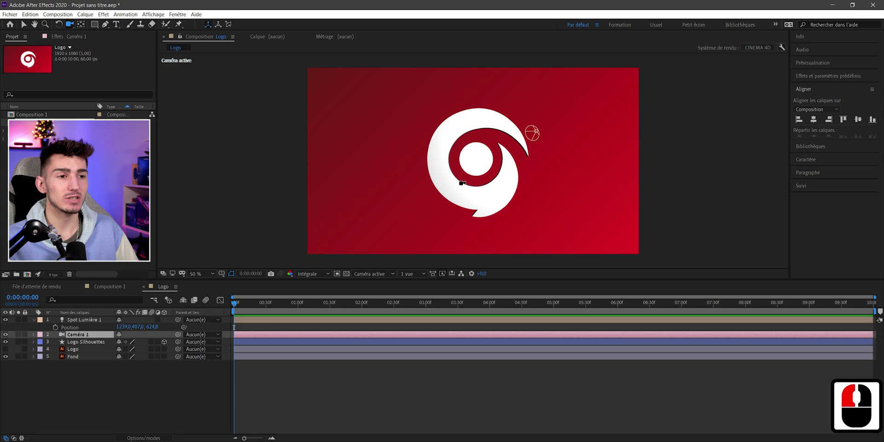
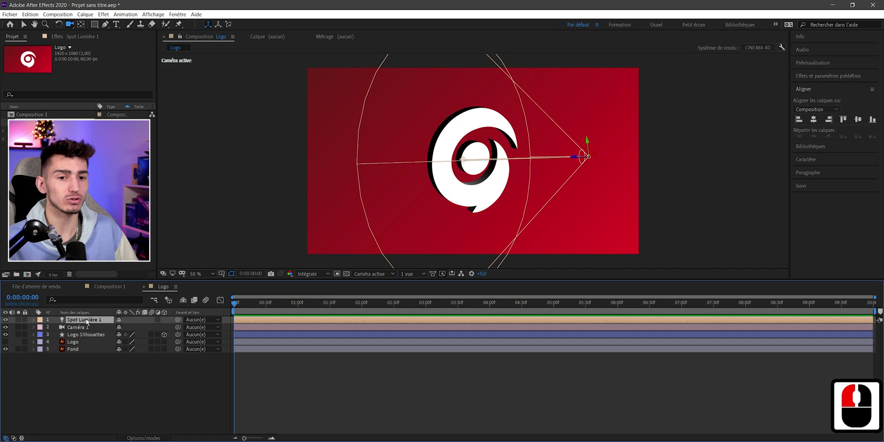
Review Spot Lumière 1's Light Settings and expand Logo Silhouettes' Transform properties
double_click(87, 321)
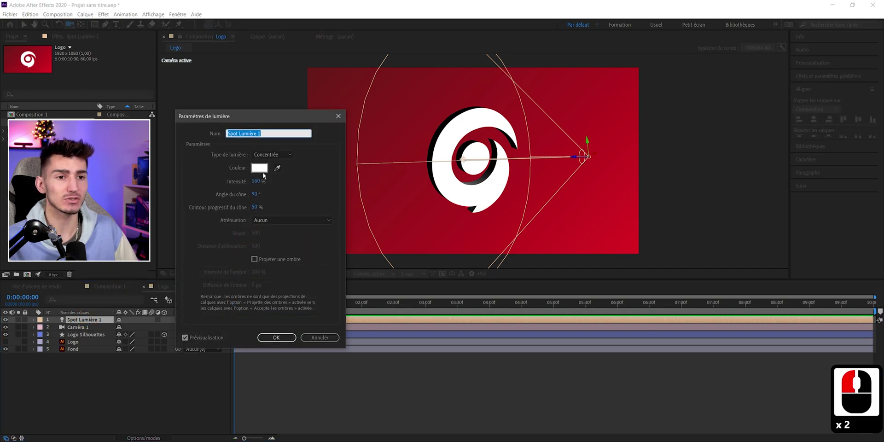
left_click(188, 260)
left_click(207, 267)
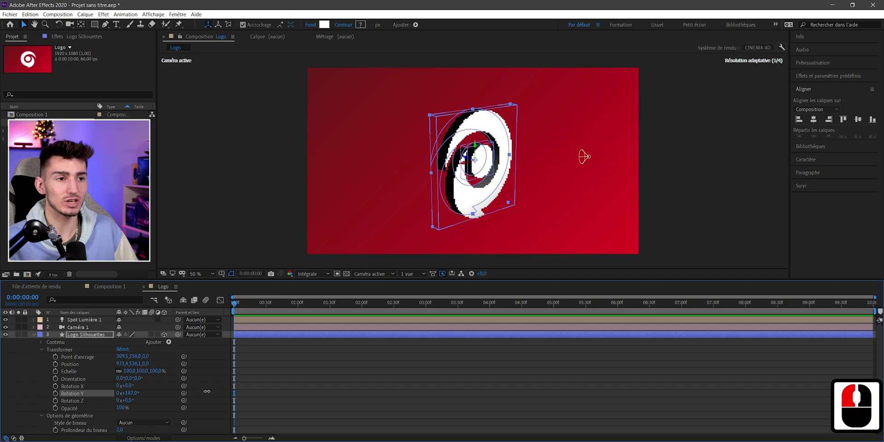
Reset Logo Silhouettes' Y Rotation to 0° and keyframe it at time 0
left_click(220, 394)
key("ctrl+z")
left_click(230, 312)
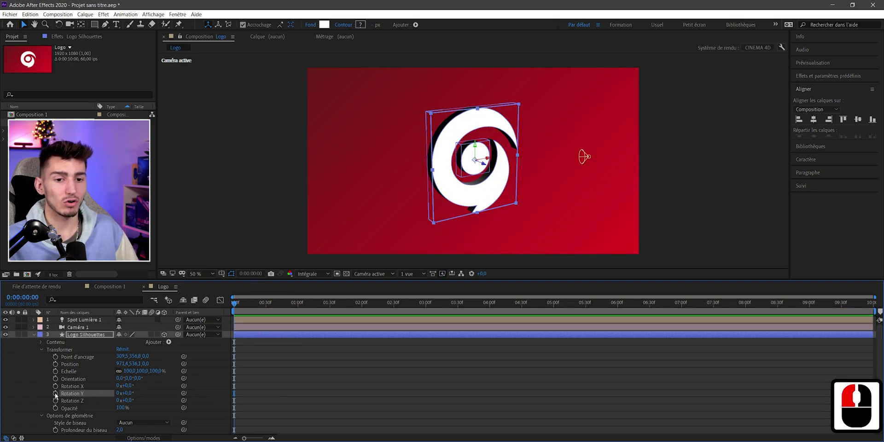
left_click(58, 395)
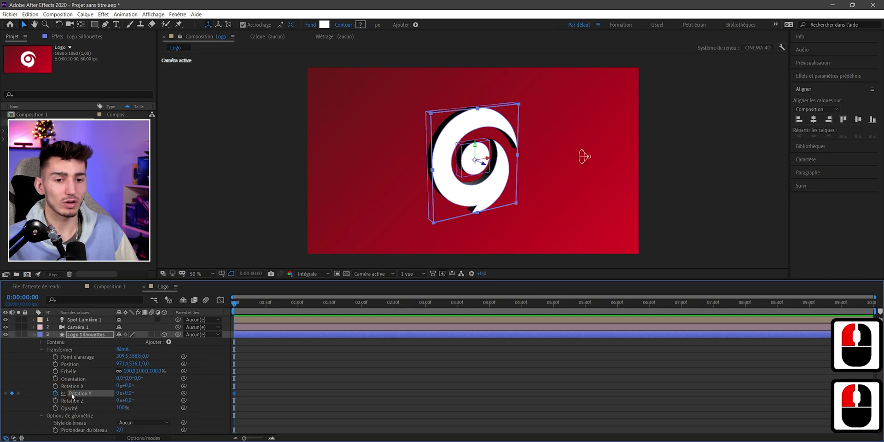
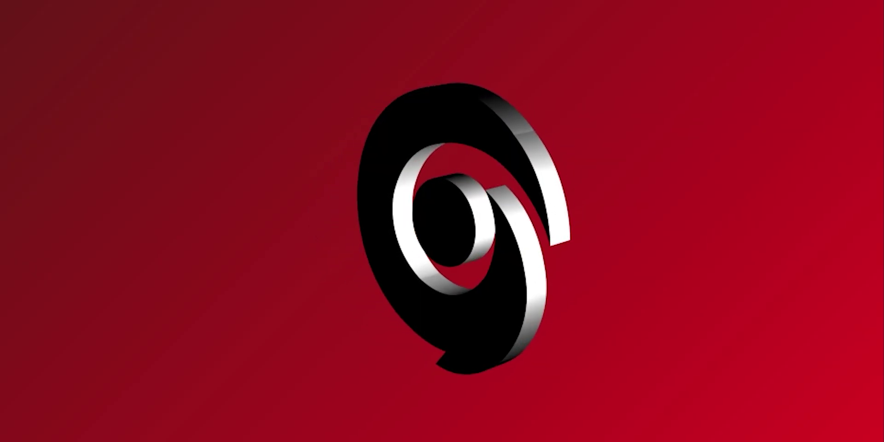
Add a 1x+0° Y Rotation keyframe near 0:43 and Easy Ease both keyframes
left_click(556, 395)
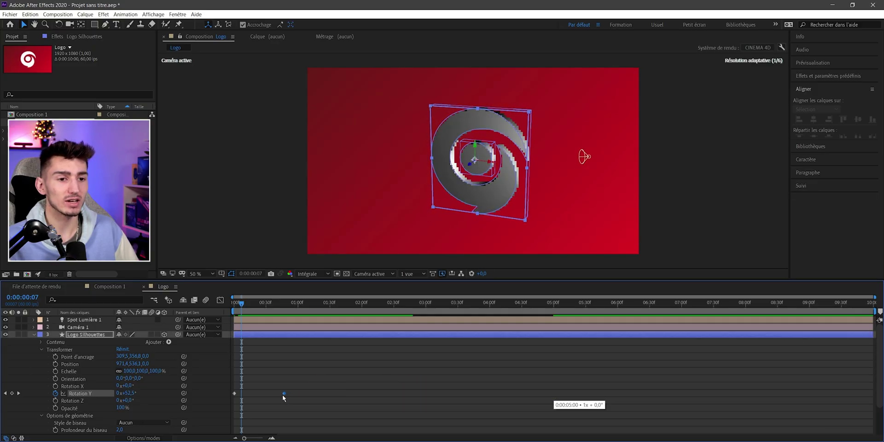
left_click(280, 397)
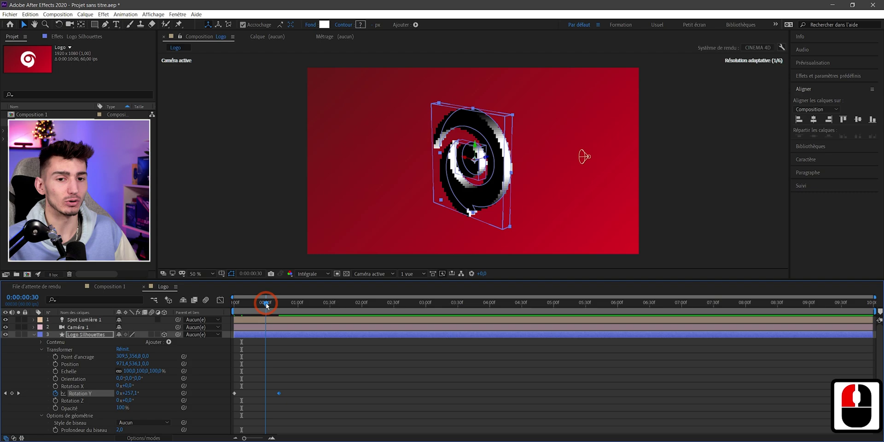
left_click(281, 309)
key("F9")
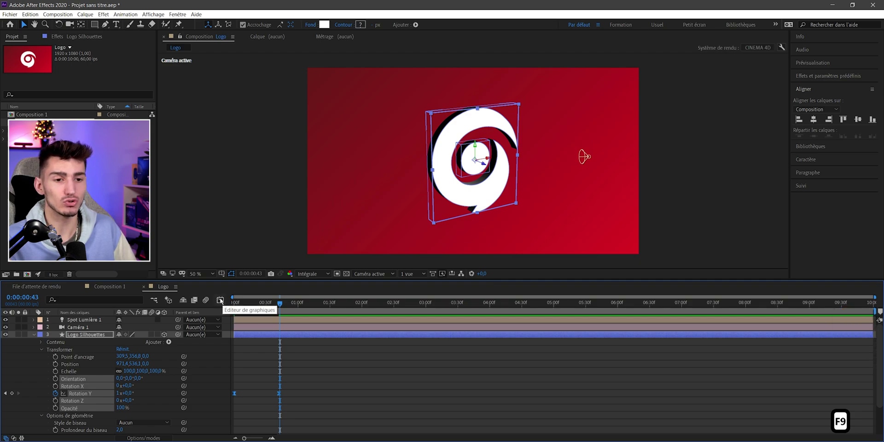
View the Y-rotation speed curve in the Graph Editor with the spin keyframes selected
left_click(219, 301)
right_click(294, 371)
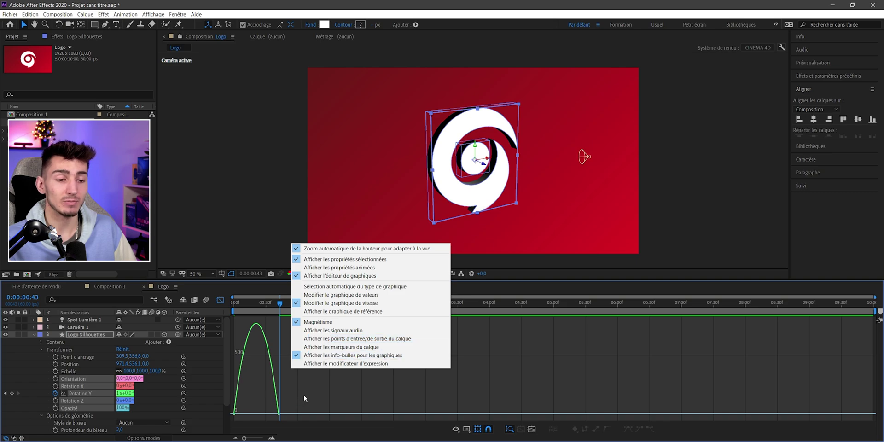
left_click(229, 424)
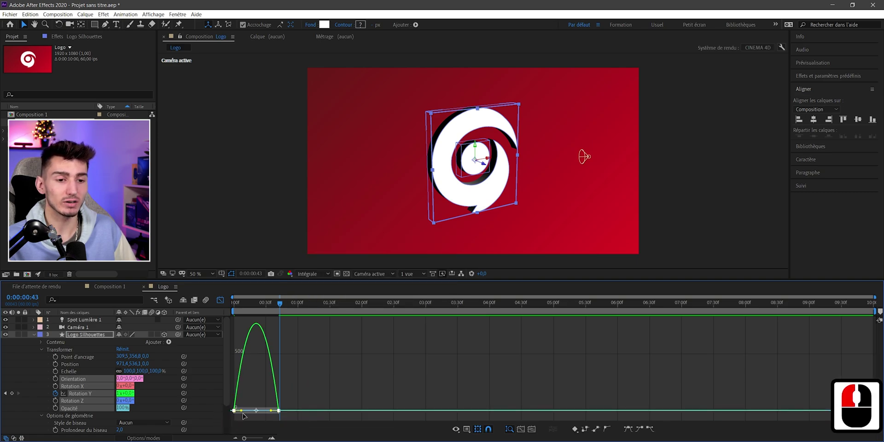
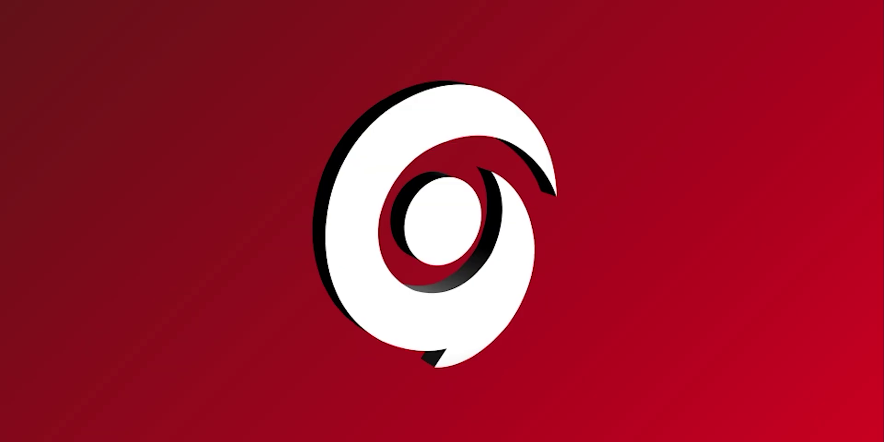
Return to the layer timeline and scrub through the Logo Silhouettes spin
left_click(281, 227)
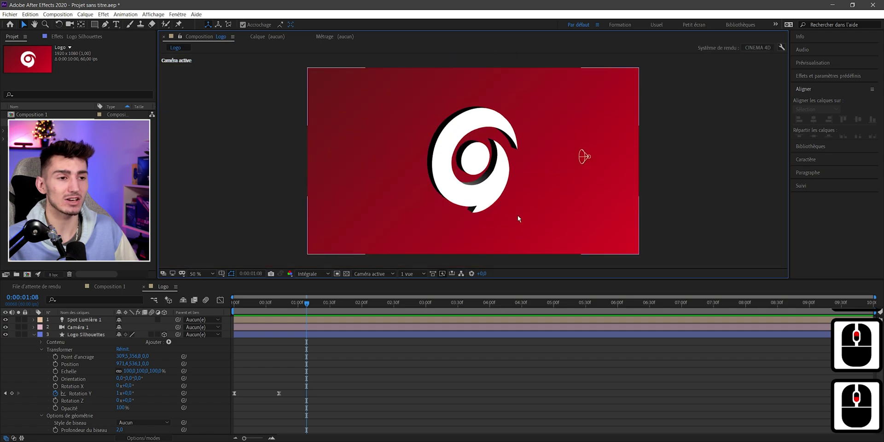
left_click(73, 347)
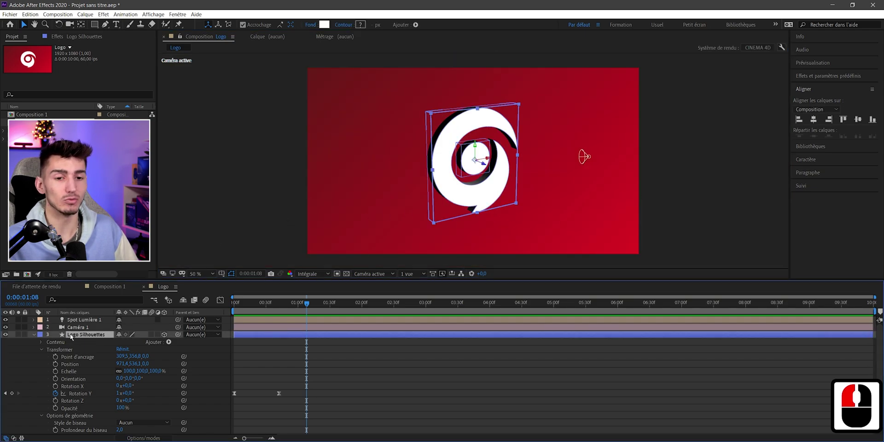
left_click(77, 338)
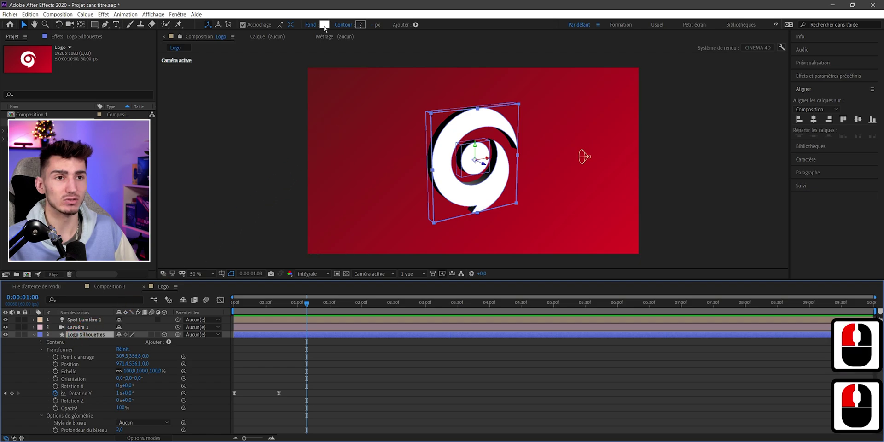
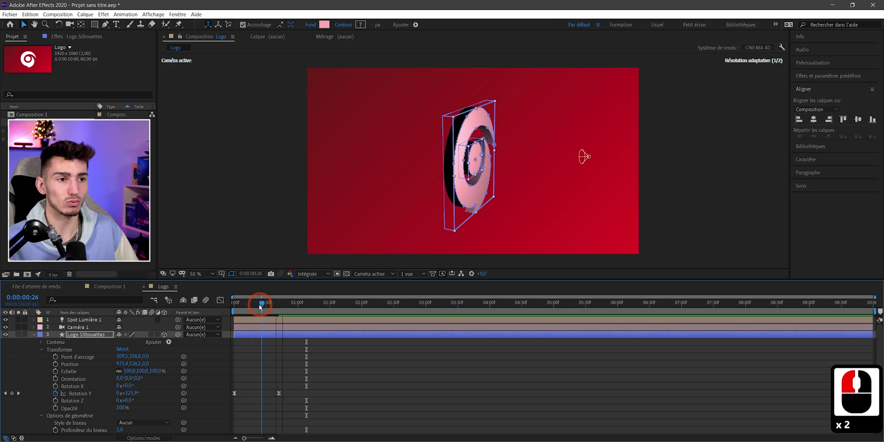
key("ctrl+z")
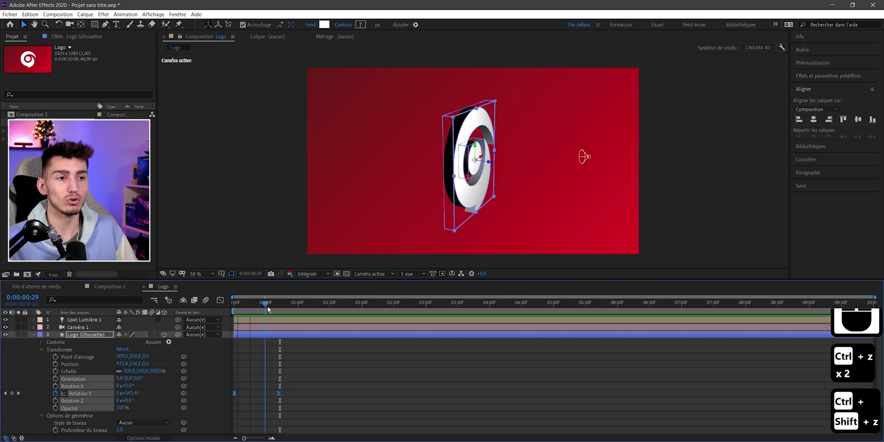
left_click(272, 309)
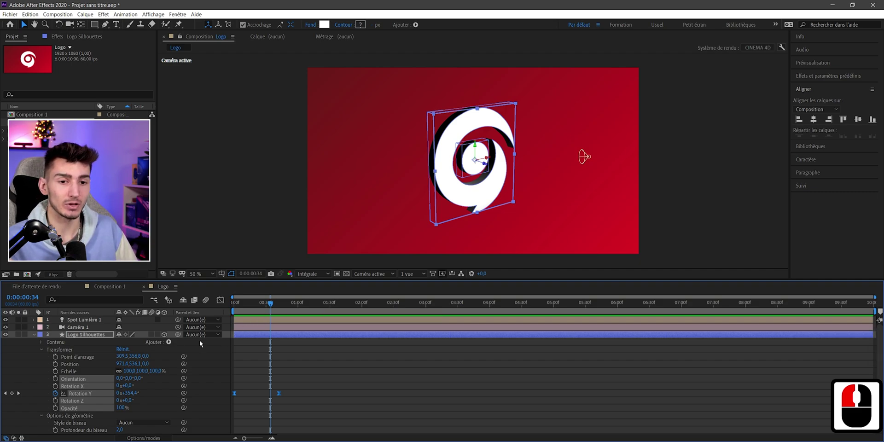
Delete the Y Rotation keyframes, go back to frame 0 and pick the Orbit Camera tool
left_click(227, 409)
key("Delete")
left_click(252, 322)
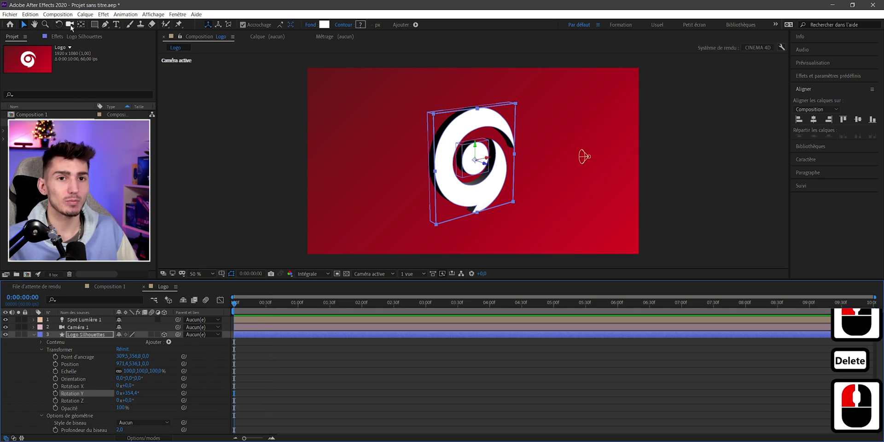
left_click(72, 28)
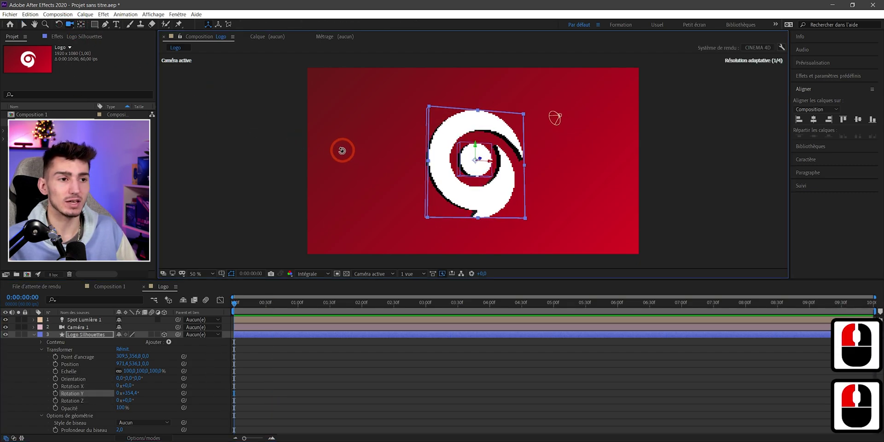
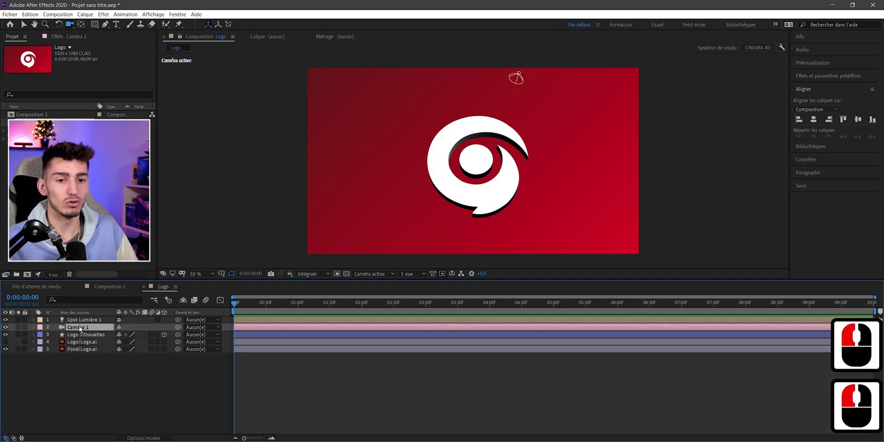
Keyframe Caméra 1's Position from a low close-up at 0s to a frontal view at 1s
key("p")
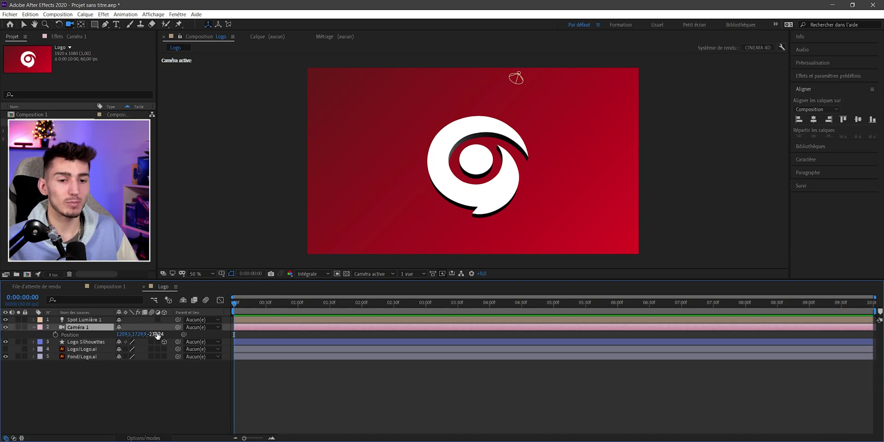
left_click(170, 341)
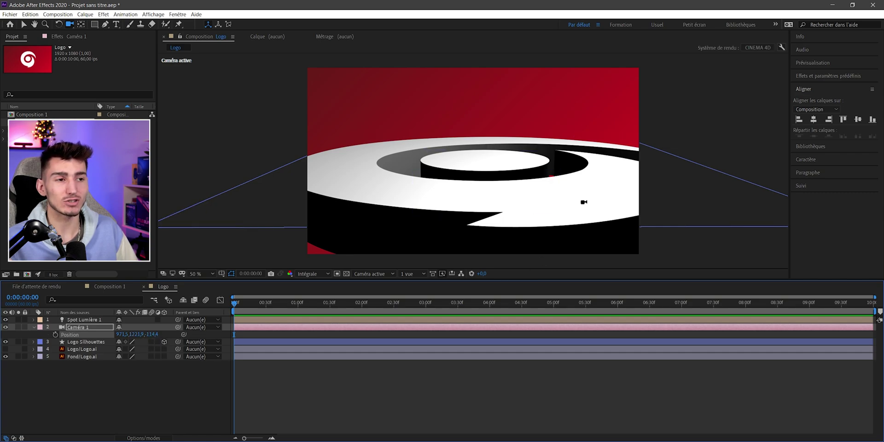
left_click(147, 341)
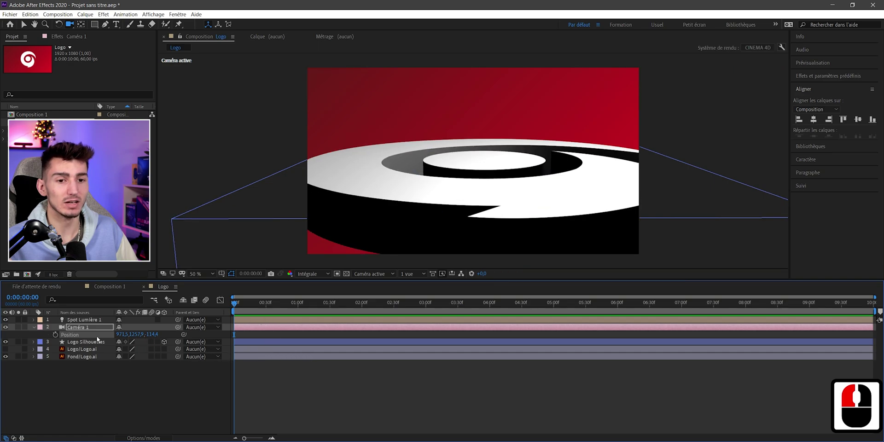
left_click(56, 339)
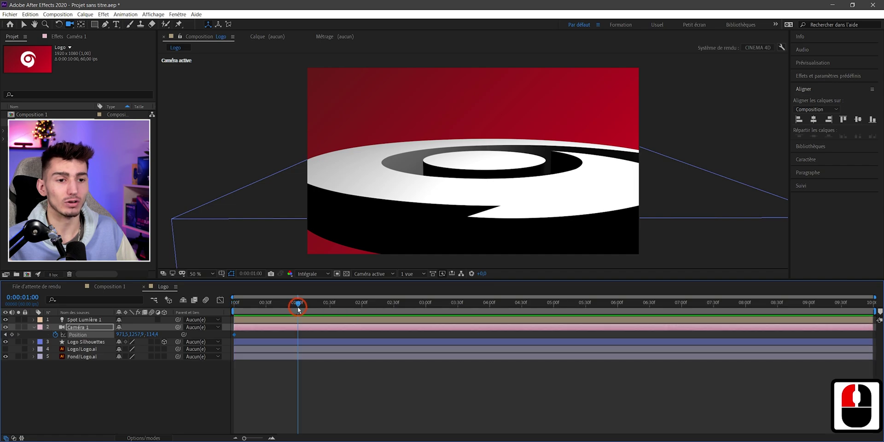
left_click(300, 309)
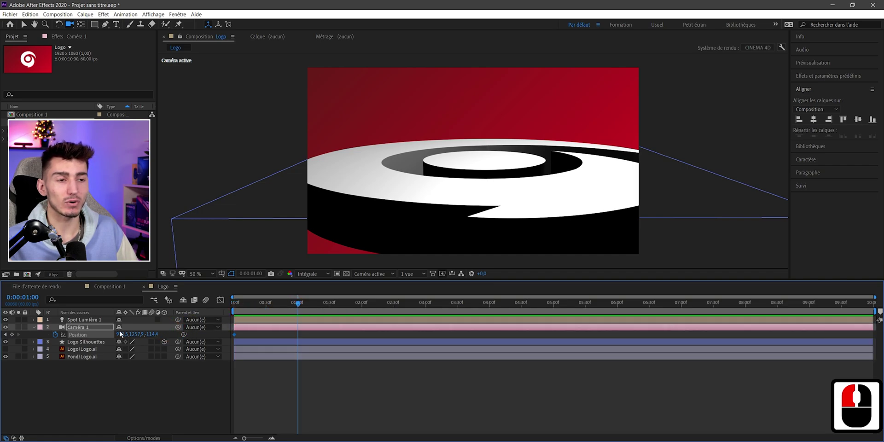
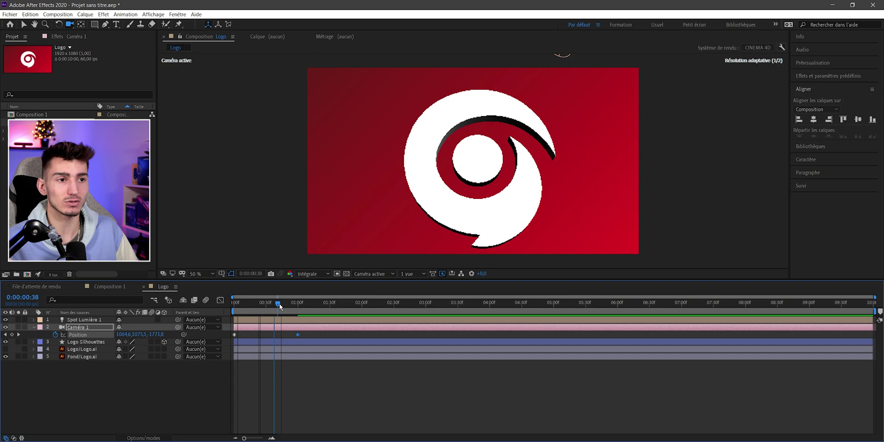
Check the end of the camera move and apply Easy Ease (F9) to both Position keyframes
left_click(312, 307)
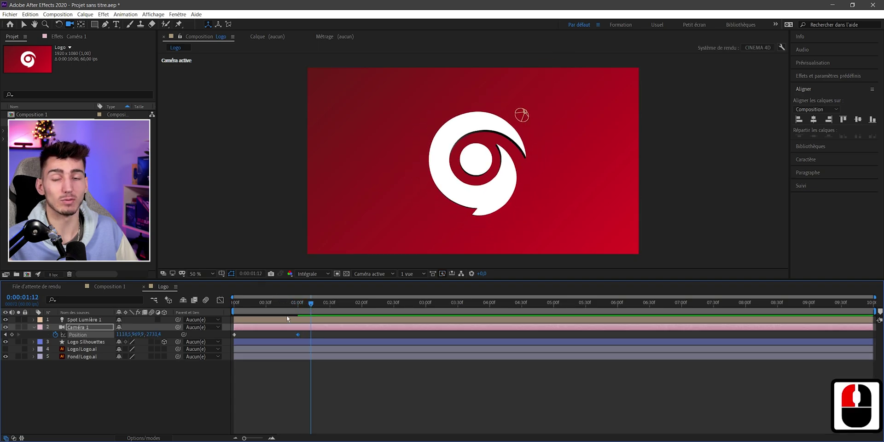
left_click(227, 341)
key("F9")
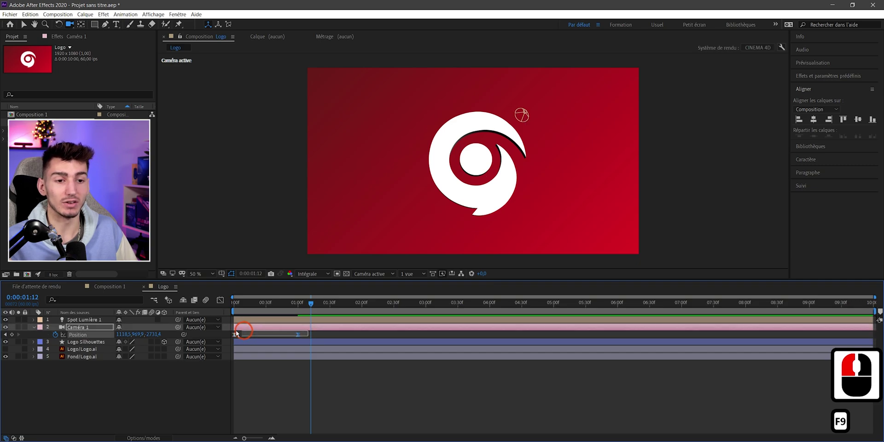
left_click(217, 337)
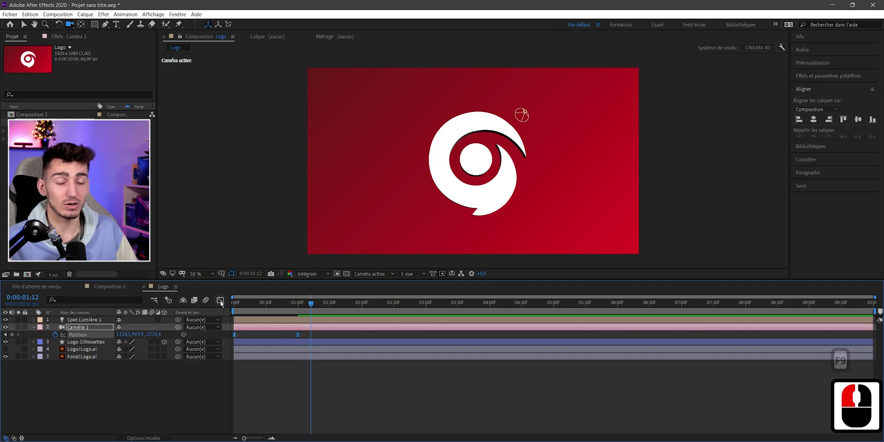
Pull the camera move's speed-curve influence to about 80% for a steep ease-out
left_click(222, 302)
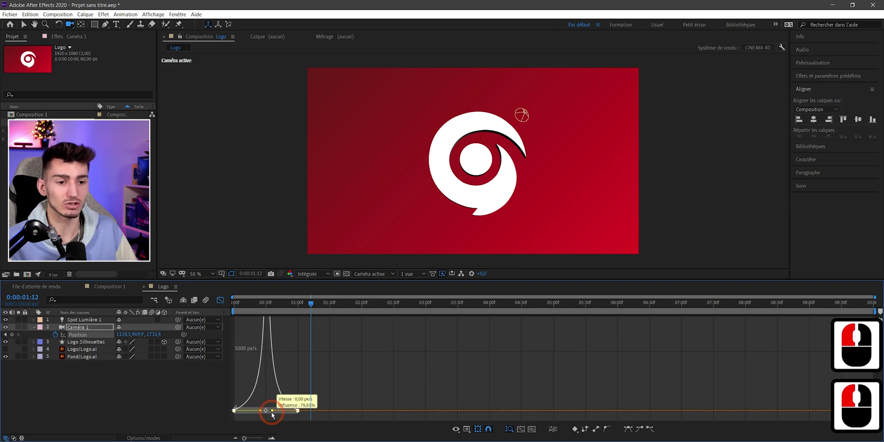
left_click(274, 311)
left_click(221, 312)
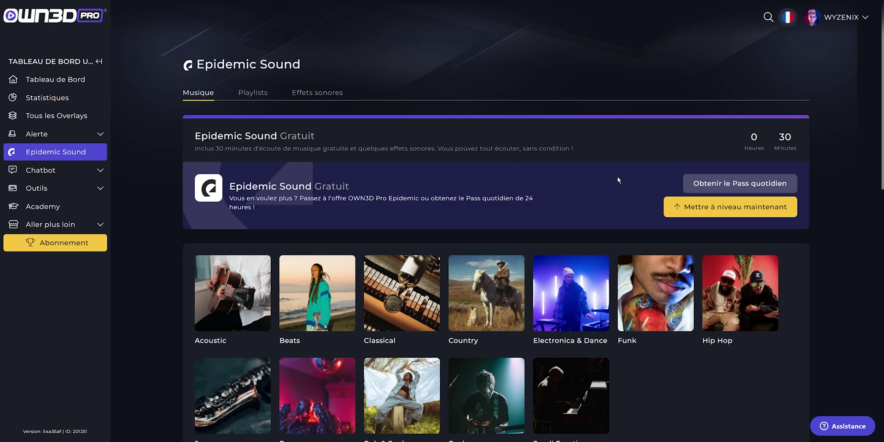
Browse the Epidemic Sound music library's Musique tab in the OWN3D Pro dashboard
left_click(606, 205)
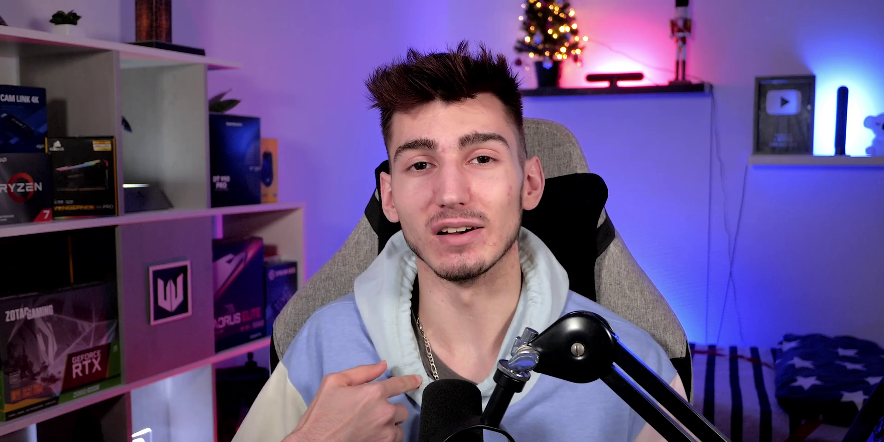
left_click(146, 382)
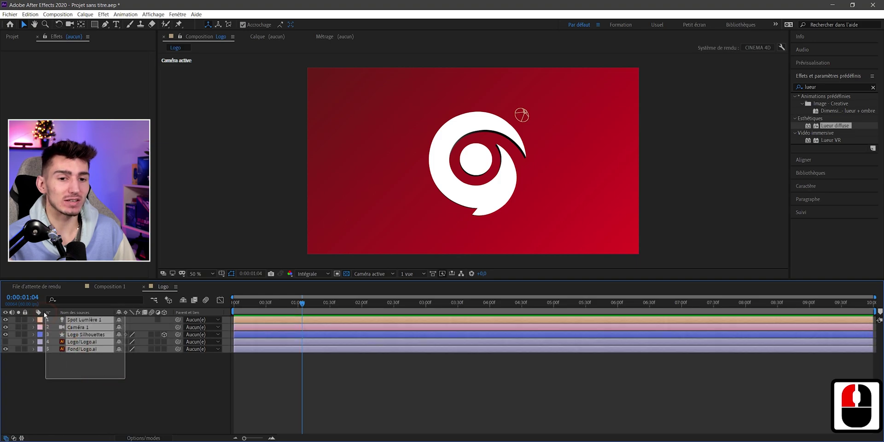
Precompose all the logo scene layers into Précomp. 1
left_click(42, 312)
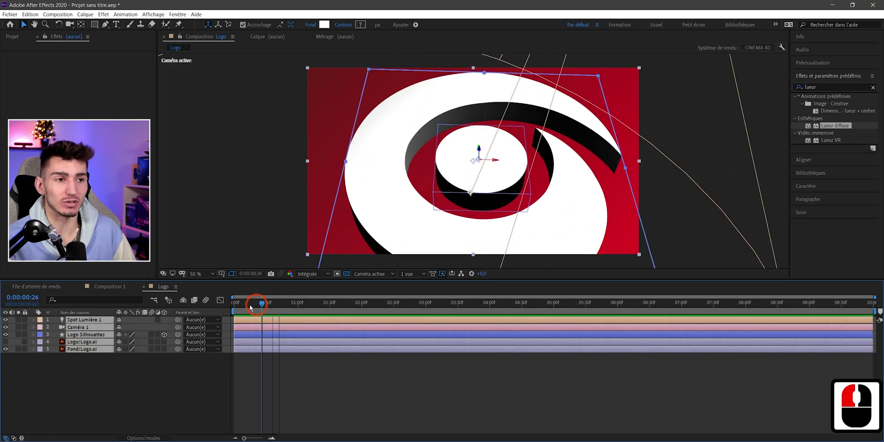
left_click(284, 306)
right_click(79, 342)
left_click(111, 310)
left_click(305, 233)
left_click(124, 344)
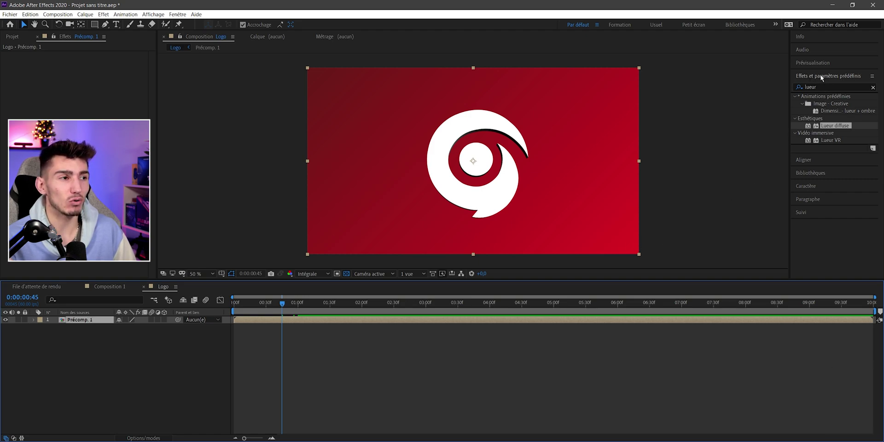
Add Lueur diffuse to Précomp. 1 with Rayon 45 and Intensité 0.8
left_click(822, 77)
left_click(825, 81)
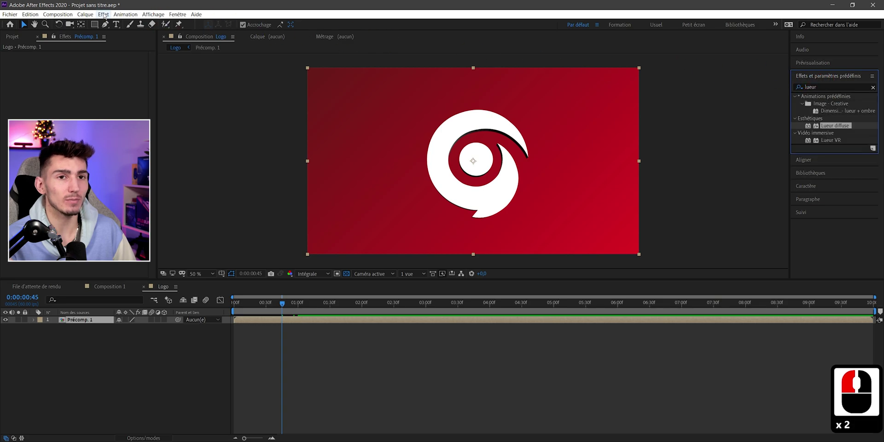
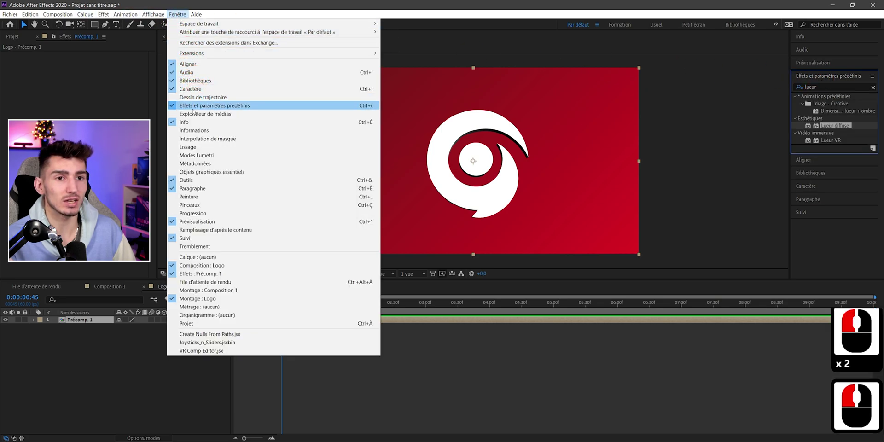
left_click(832, 130)
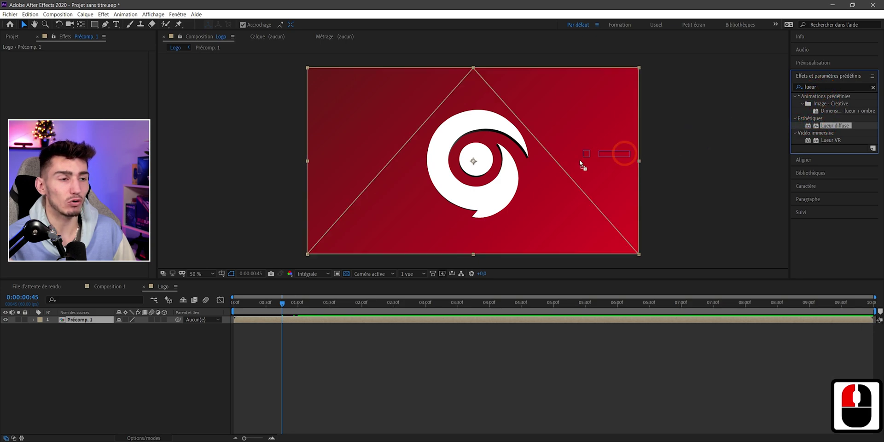
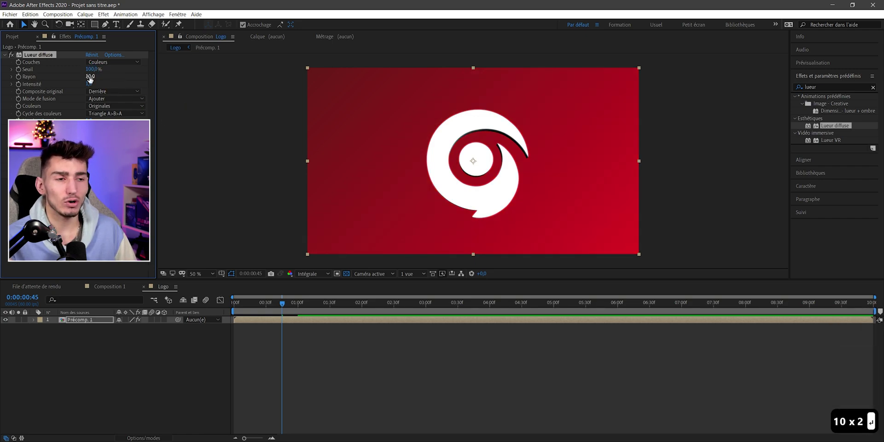
left_click(105, 80)
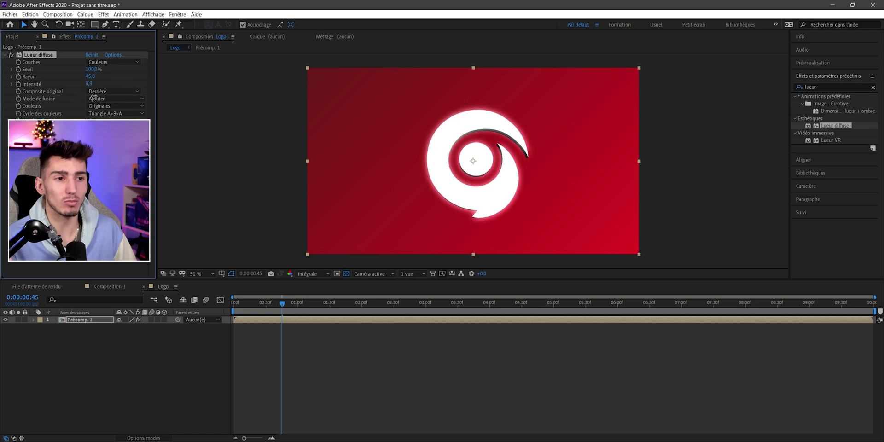
Lower the glow intensity slightly and step inside Précomp. 1
left_click(84, 99)
double_click(13, 56)
double_click(12, 56)
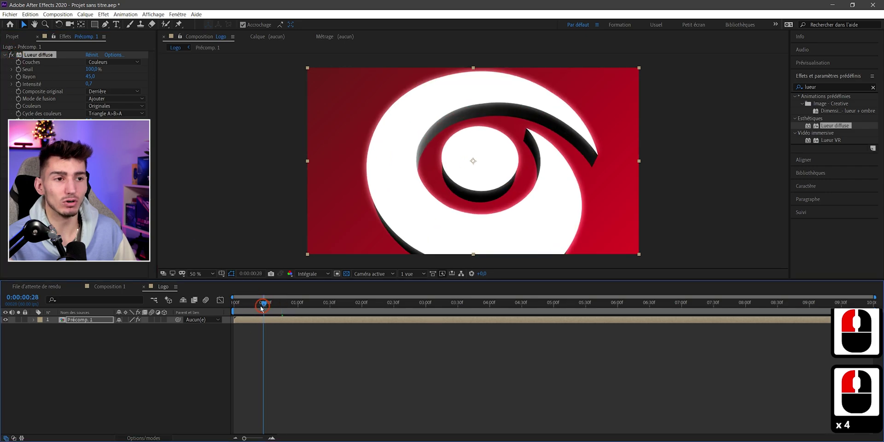
left_click(250, 308)
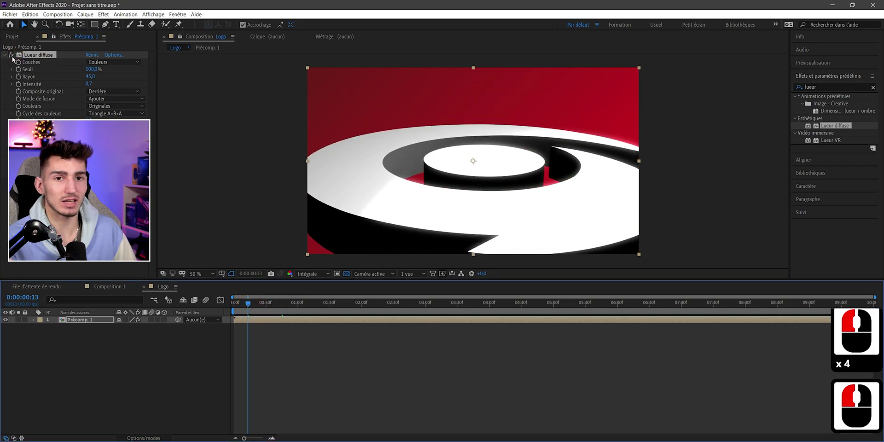
left_click(14, 60)
left_click(13, 59)
double_click(14, 60)
Show layer names and reveal Caméra 1's Position property in Précomp. 1
left_click(229, 304)
left_click(262, 309)
left_click(276, 311)
left_click(121, 352)
double_click(77, 323)
left_click(211, 293)
left_click(210, 288)
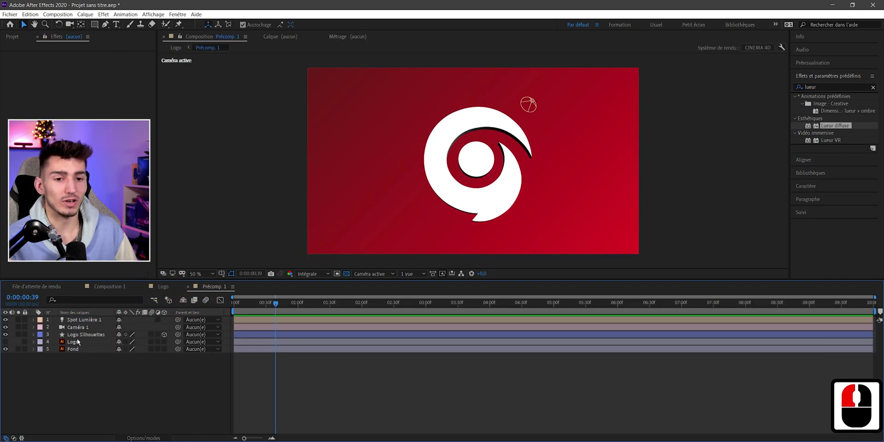
key("p")
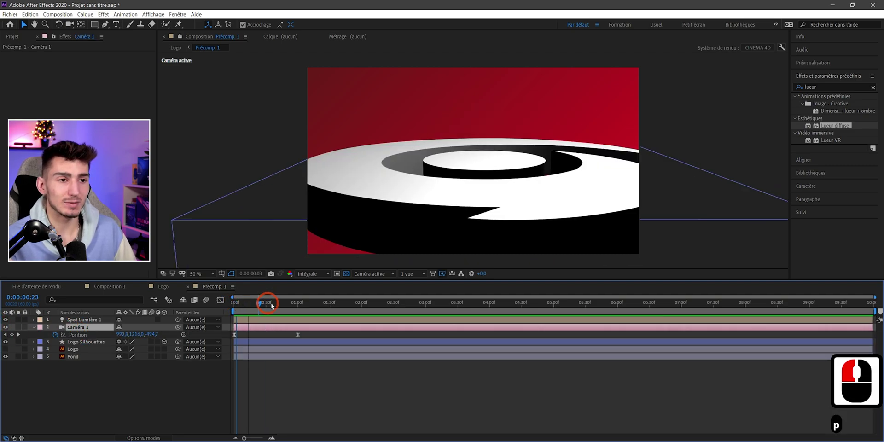
Scrub through the camera pull-back and park the time indicator at 0:00:02:30
left_click(236, 310)
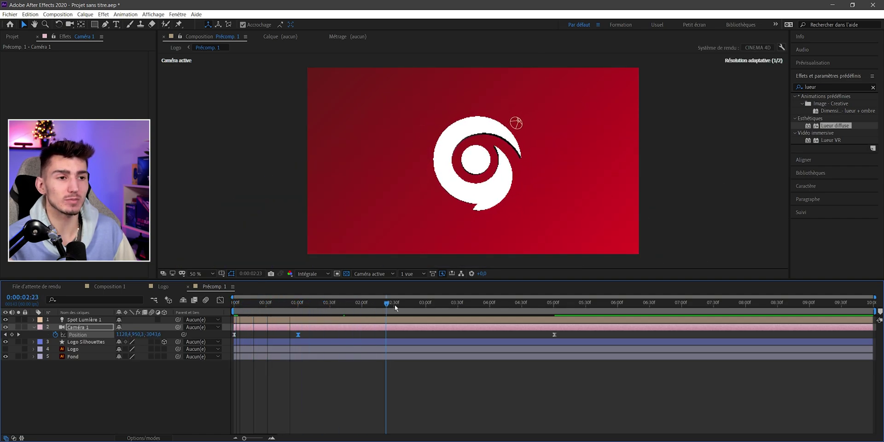
left_click(433, 307)
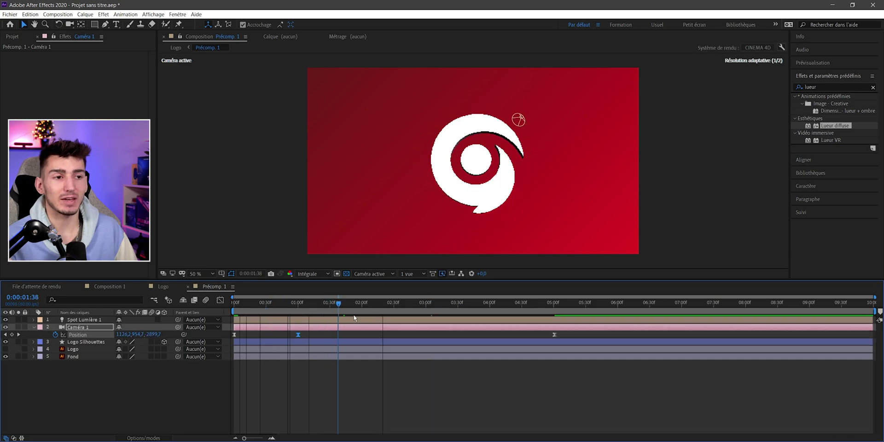
left_click(431, 315)
left_click(397, 308)
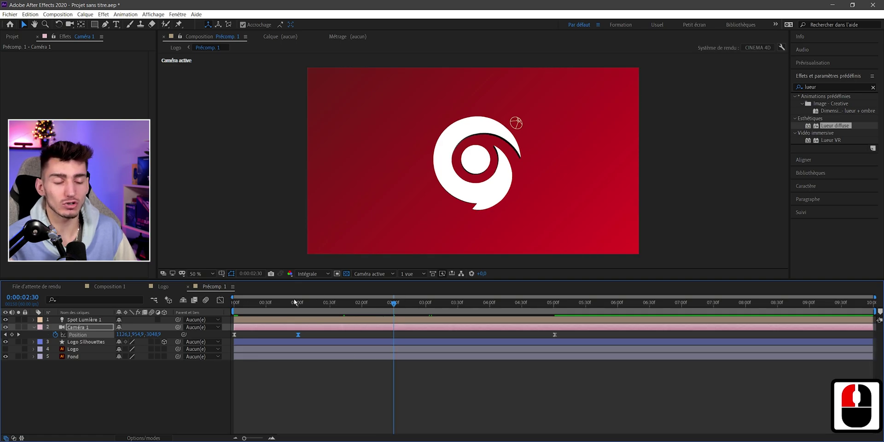
Change Précomp. 1's duration from 10 seconds to about 0:00:02:30 in Composition Settings
right_click(328, 382)
left_click(363, 311)
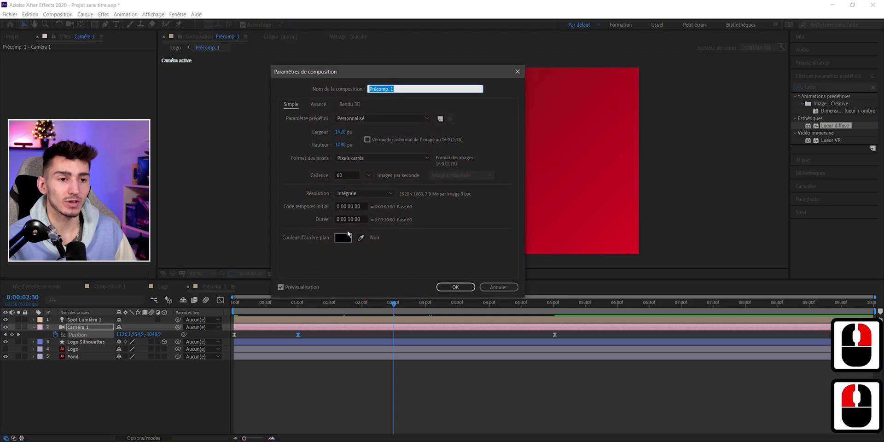
left_click(354, 229)
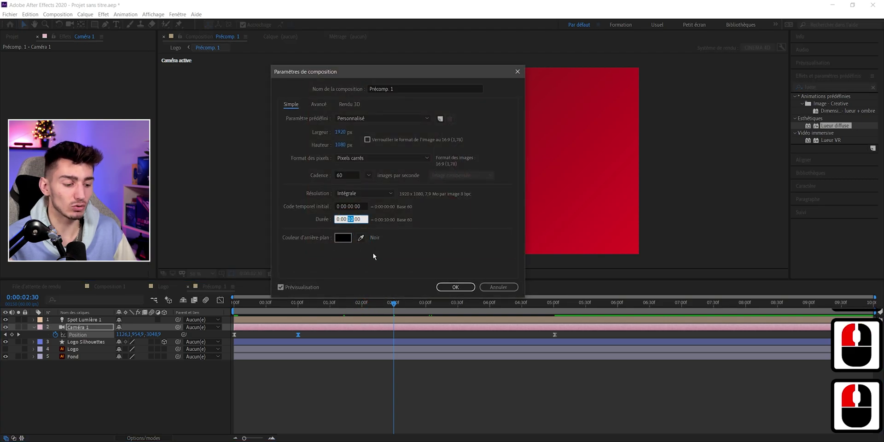
type("02")
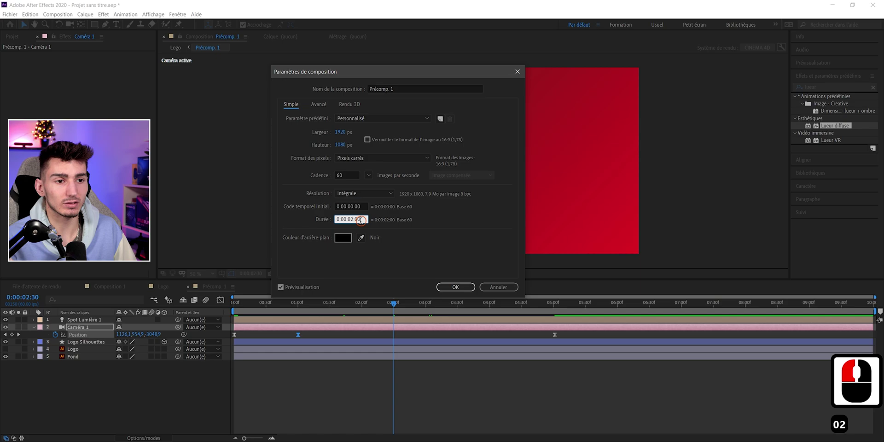
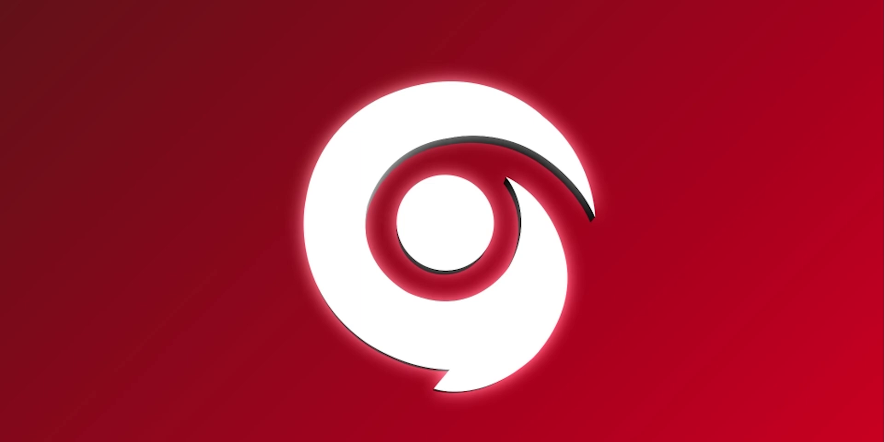
Set the Logo composition duration to 0:00:02:30 in Composition Settings
left_click(295, 303)
left_click(213, 293)
left_click(164, 291)
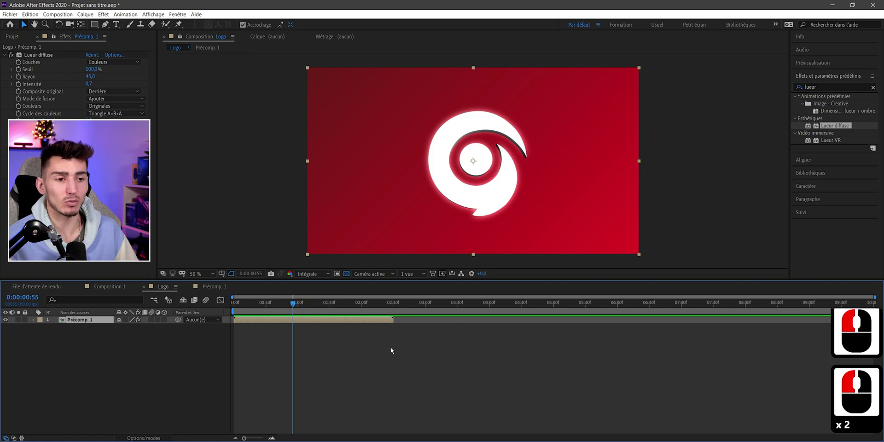
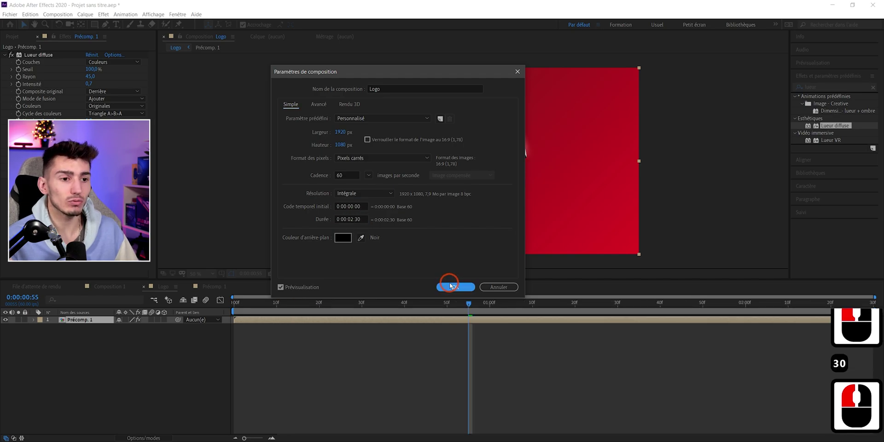
left_click(455, 288)
Adjust the Logo timeline to the shortened length and deselect the layer
left_click(168, 348)
left_click(204, 288)
left_click(165, 288)
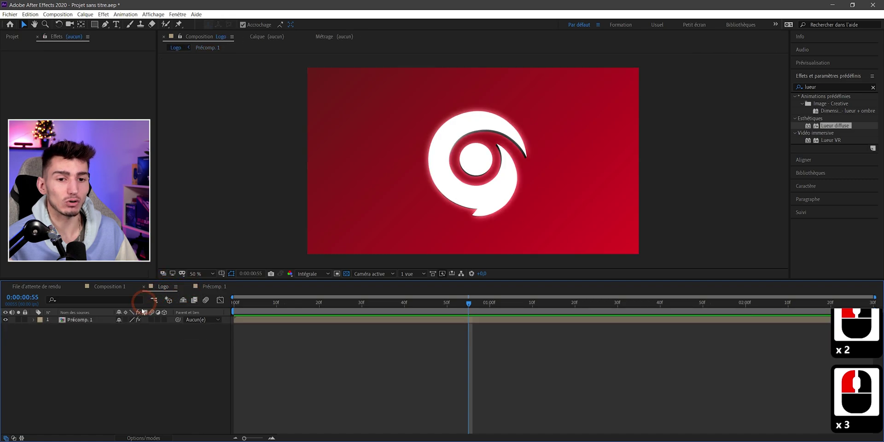
left_click(98, 334)
double_click(7, 321)
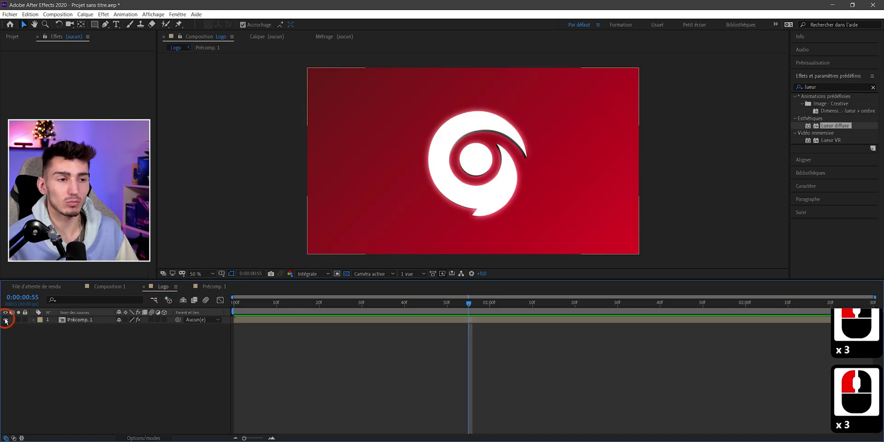
left_click(130, 351)
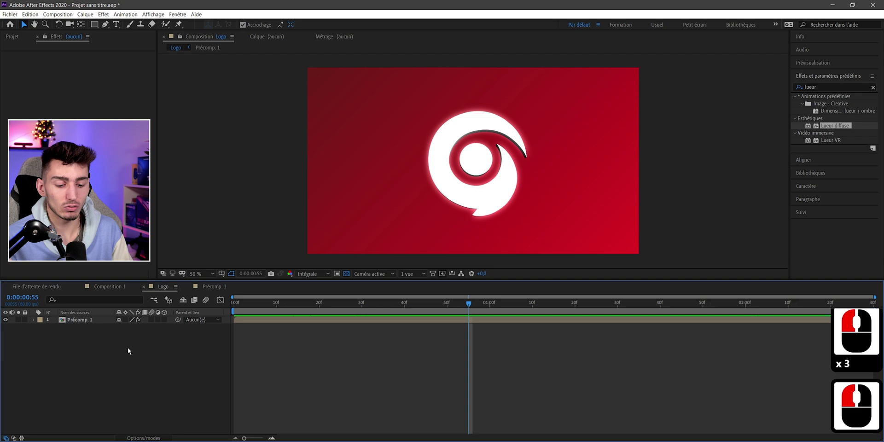
Queue Logo with Ctrl+M and set its Output Module to QuickTime with audio off
key("ctrl+m")
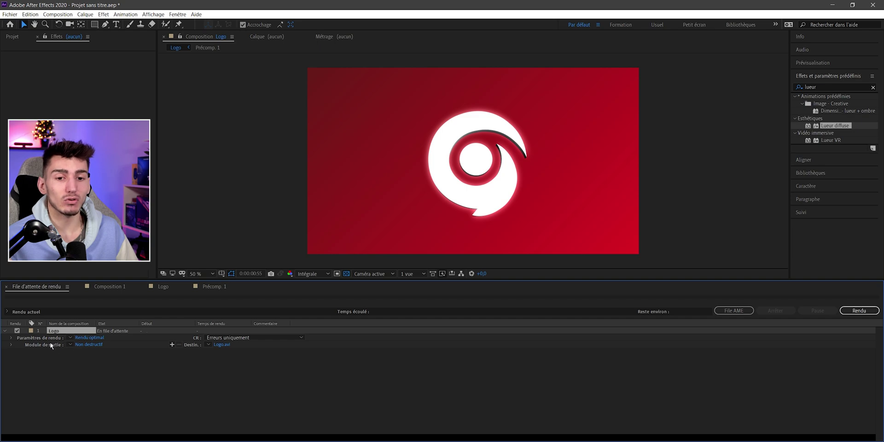
left_click(85, 344)
left_click(92, 346)
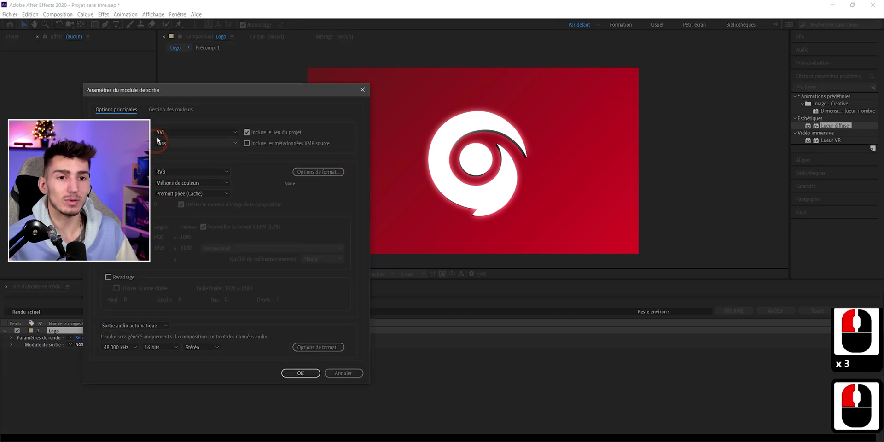
left_click(166, 132)
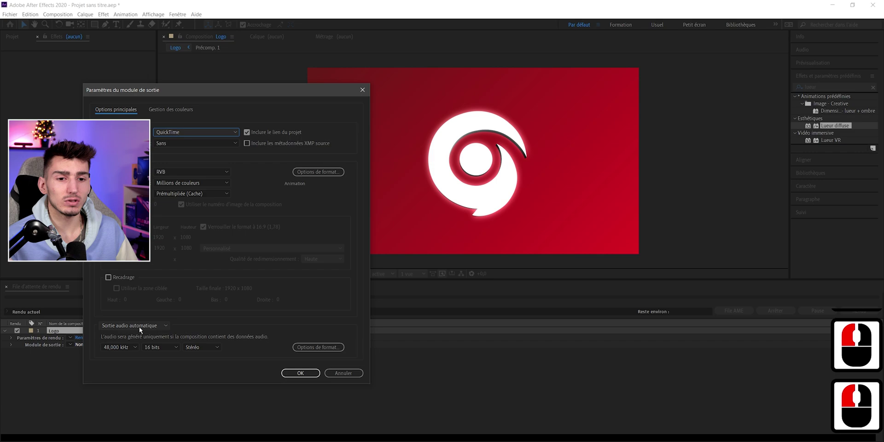
left_click(134, 357)
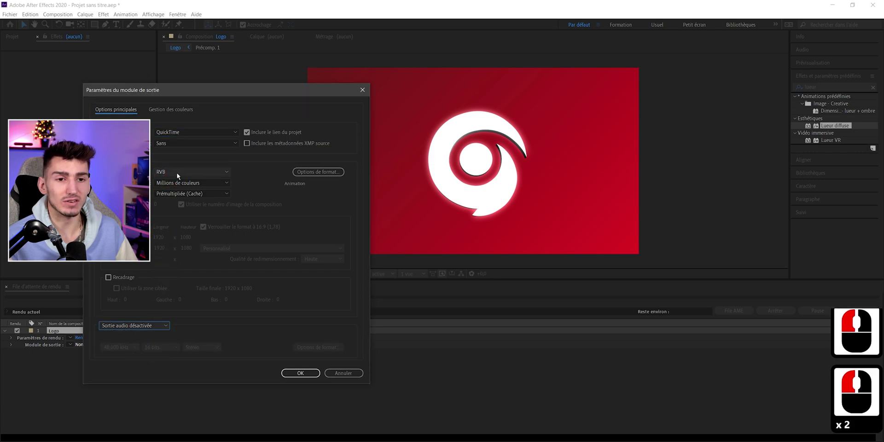
left_click(165, 173)
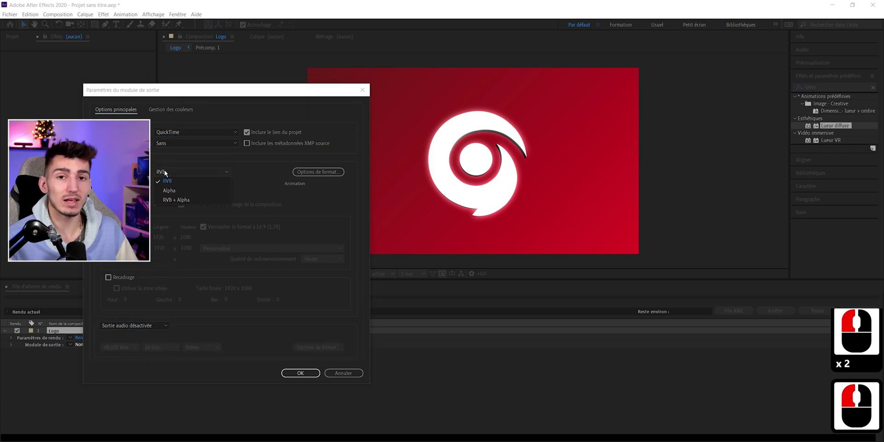
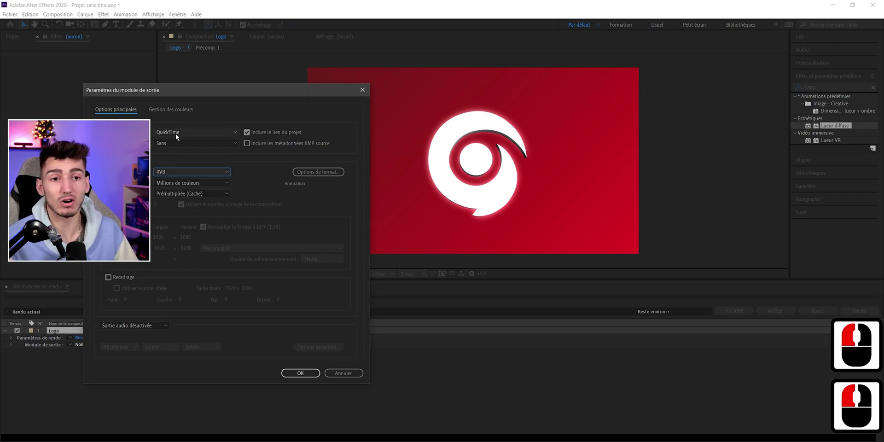
Apply the YouTube 1080p 60f preset to the Logo job and start encoding Logo.mp4
left_click(181, 135)
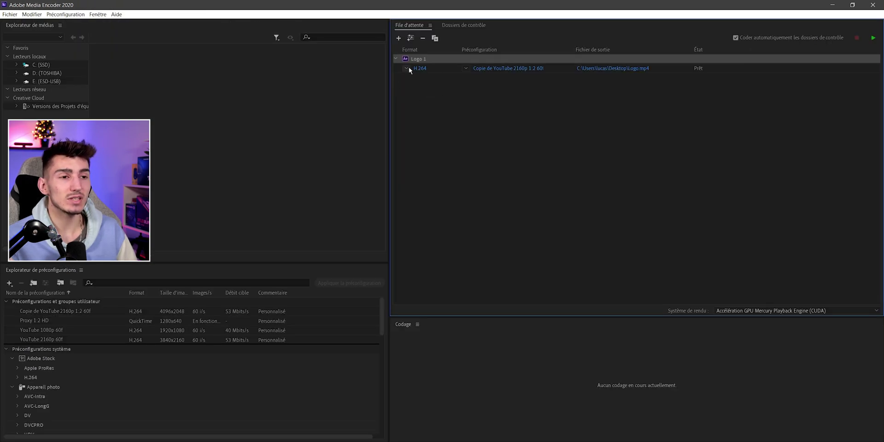
left_click(422, 70)
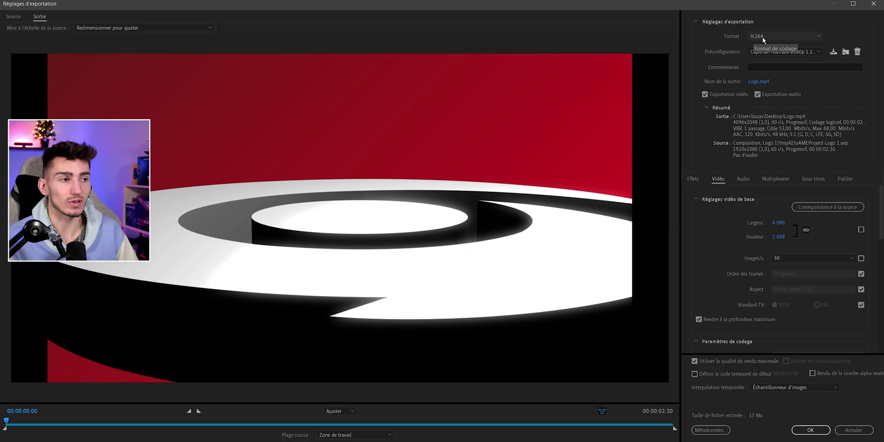
left_click(761, 54)
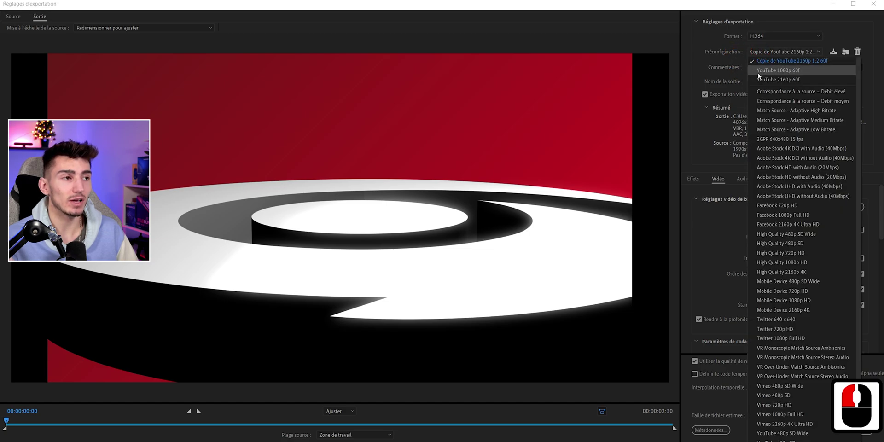
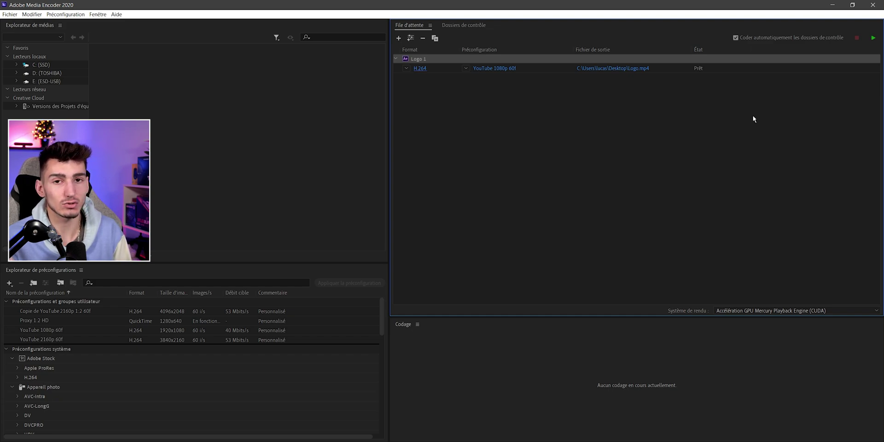
key("Return")
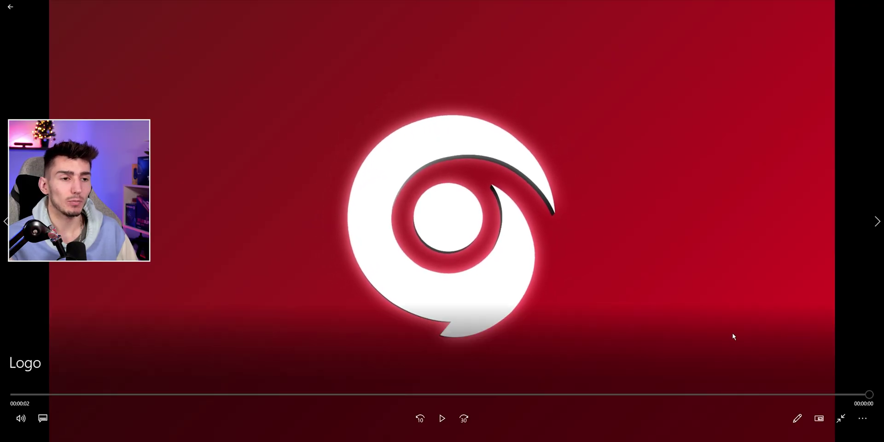
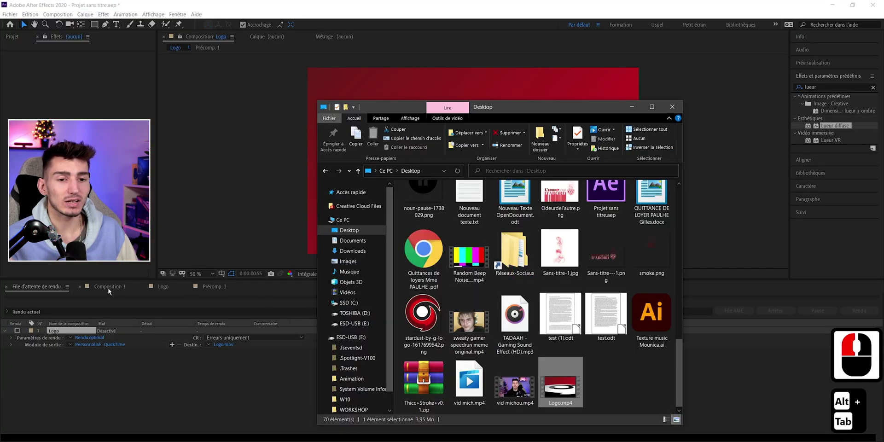
Close the folder showing Logo.mp4 and return to the Logo timeline
left_click(138, 289)
left_click(166, 290)
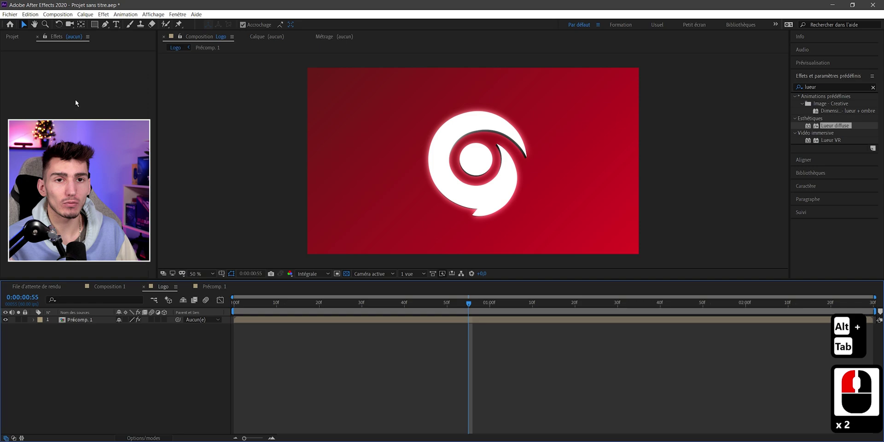
Lower the Précomp. 1 Glow intensity to 0.2 with radius 85
left_click(70, 322)
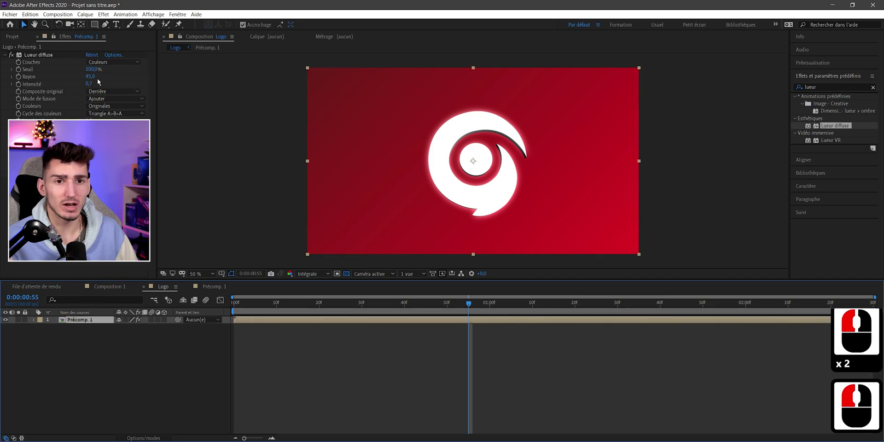
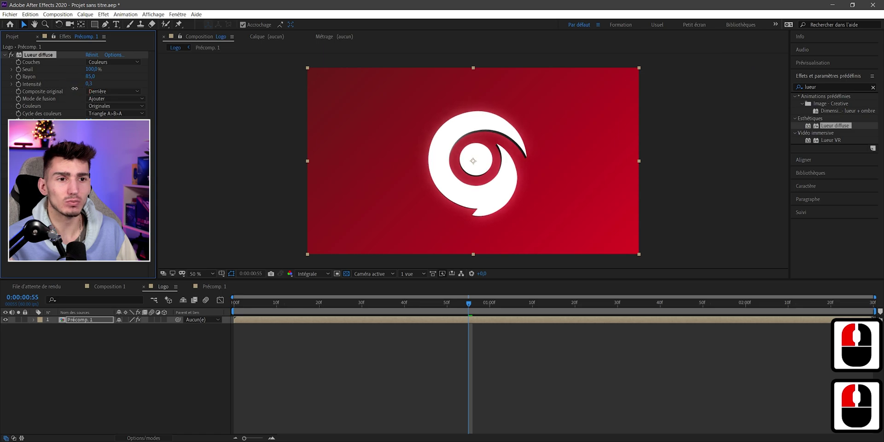
left_click(75, 90)
middle_click(532, 224)
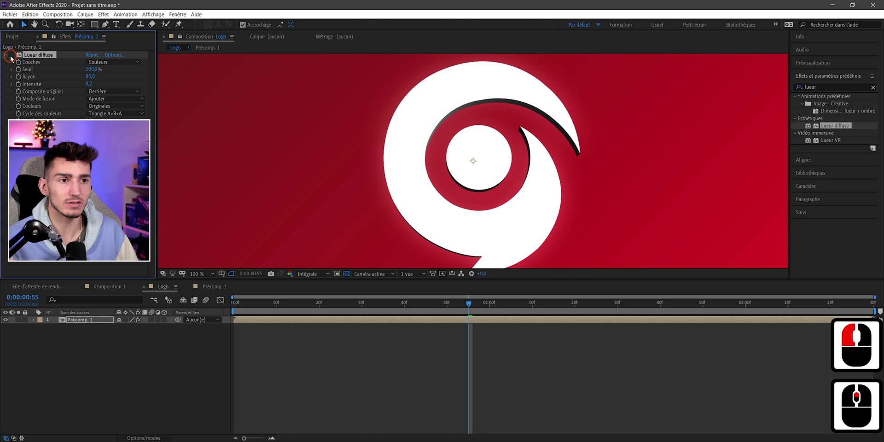
Toggle the glow fx switch on and off to compare, leaving it on
left_click(13, 59)
double_click(13, 58)
double_click(13, 58)
left_click(13, 58)
left_click(13, 58)
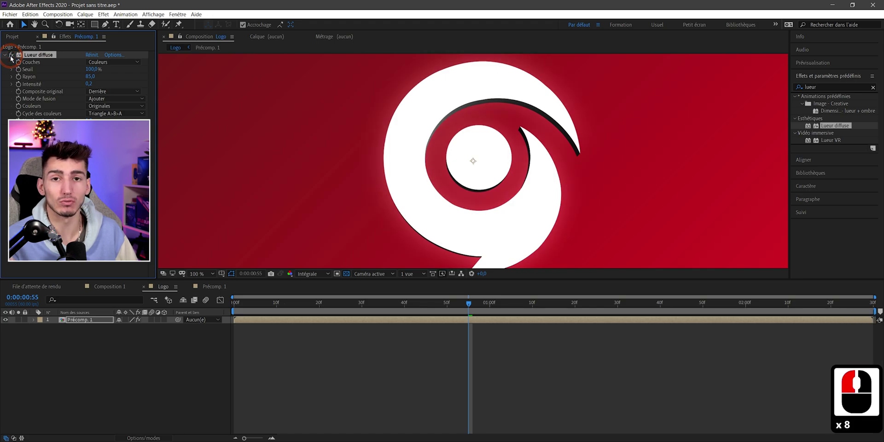
middle_click(452, 209)
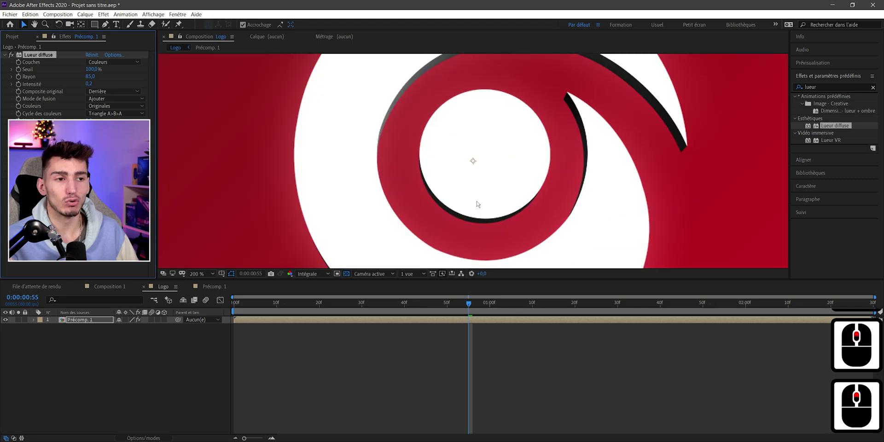